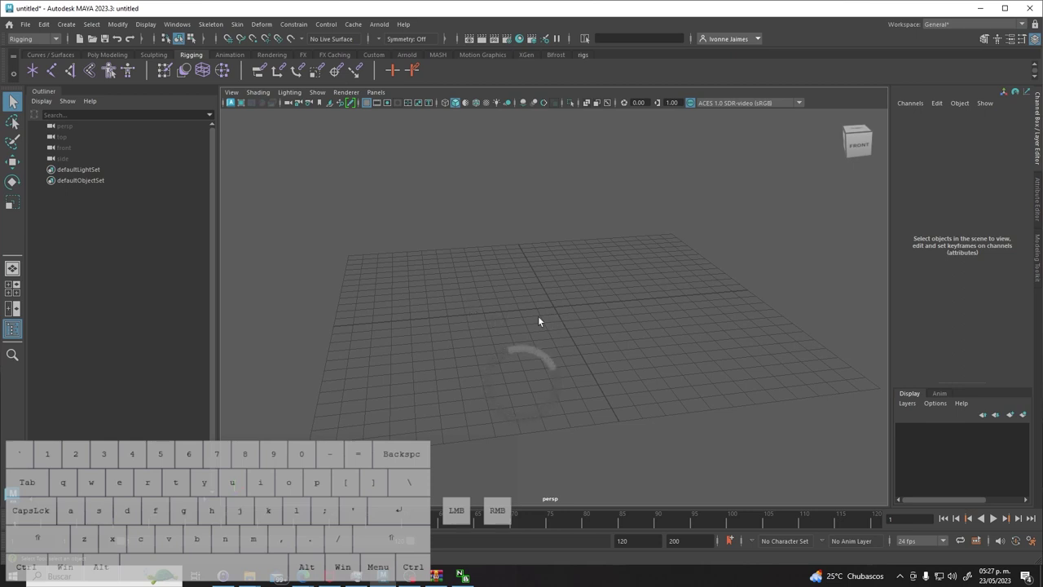
- Switch the viewport from Perspective to the Front orthographic view
{"action": "right_click", "coordinate": [531, 299]}
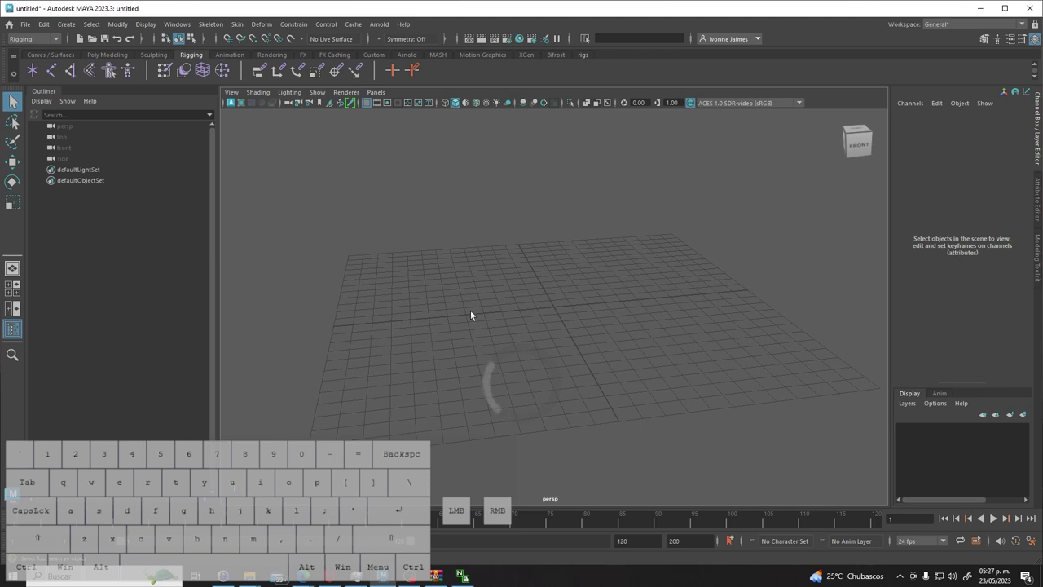
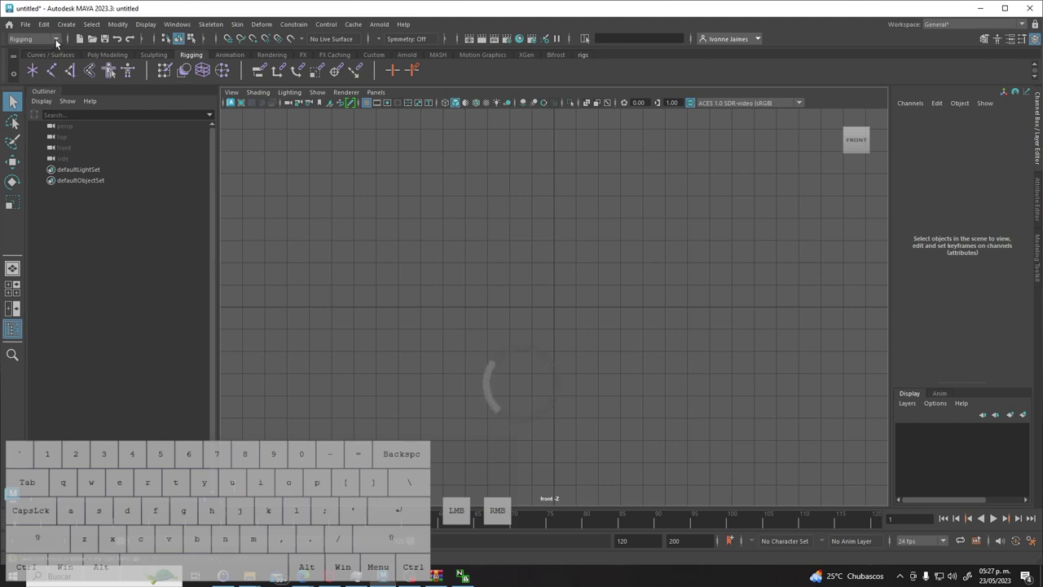
- Return the menu set to Rigging and bring up the Skeleton joint commands
{"action": "left_click", "coordinate": [61, 42]}
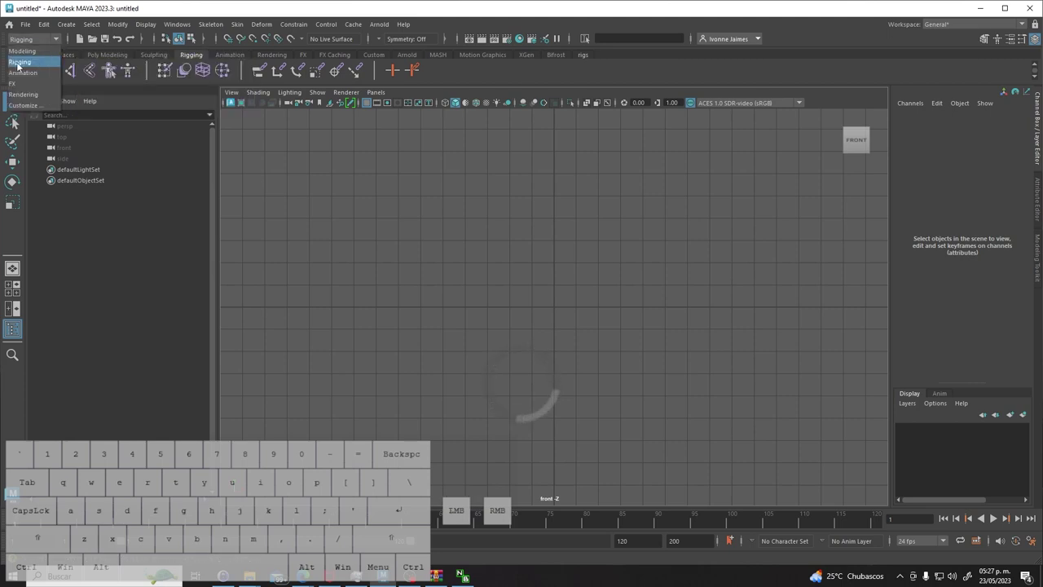
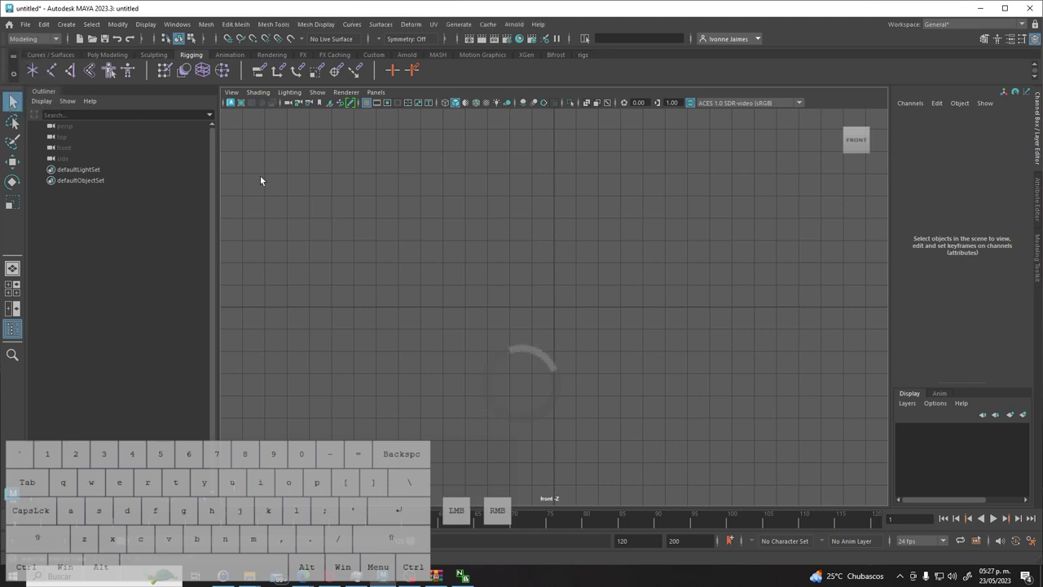
{"action": "left_click", "coordinate": [60, 41]}
{"action": "left_click", "coordinate": [39, 68]}
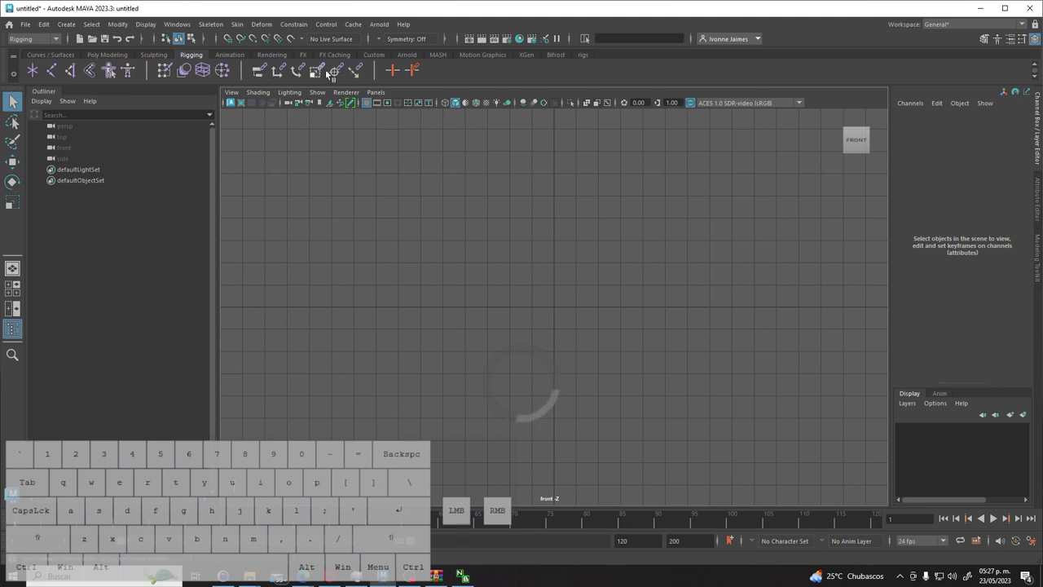
{"action": "left_click", "coordinate": [210, 25]}
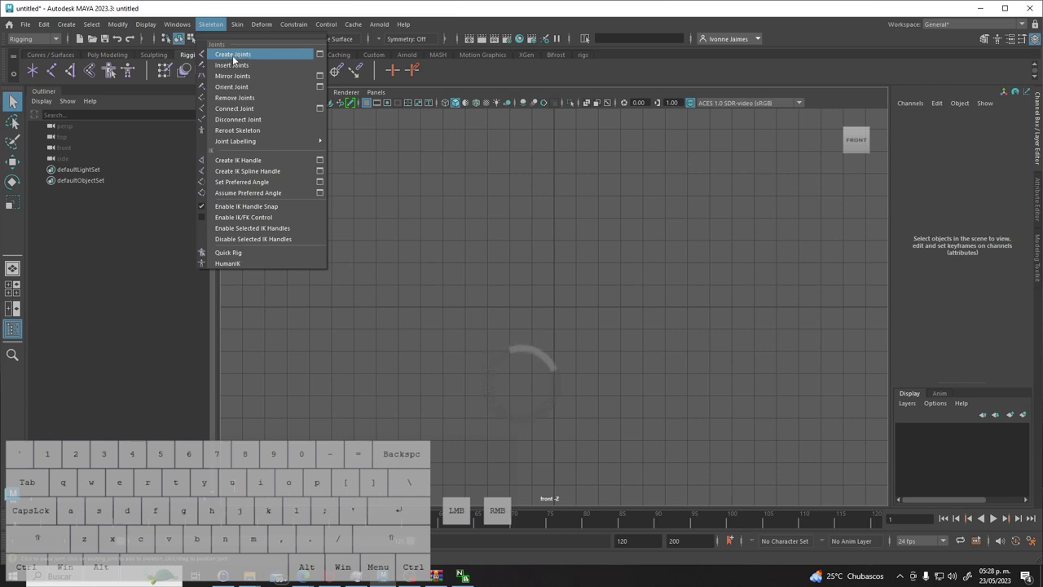
- Start Create Joints, place a couple of joints in the front view, then undo them
{"action": "left_click", "coordinate": [597, 244]}
{"action": "left_click", "coordinate": [583, 294]}
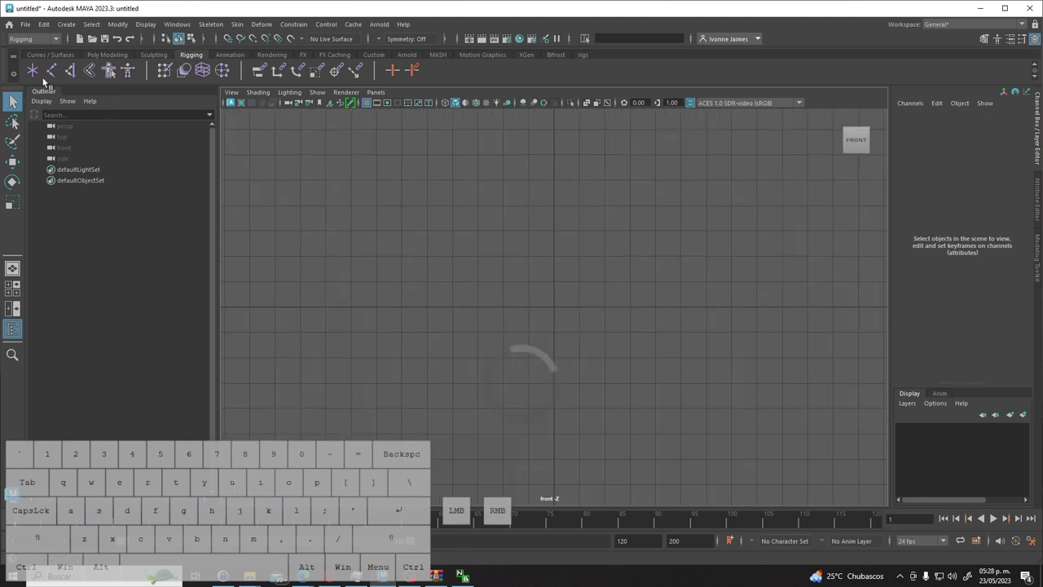
{"action": "left_click", "coordinate": [55, 76]}
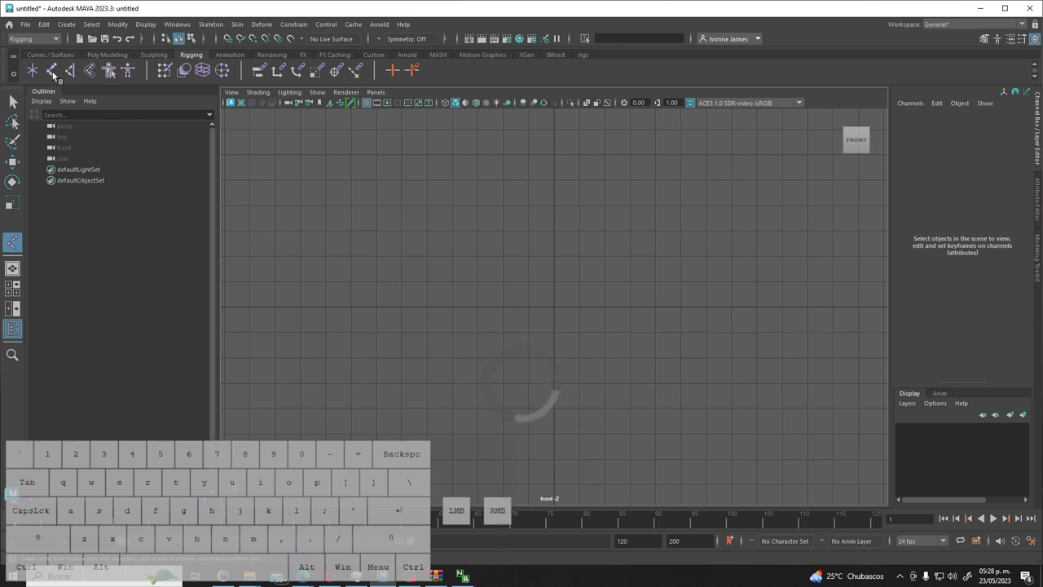
{"action": "left_click", "coordinate": [53, 71]}
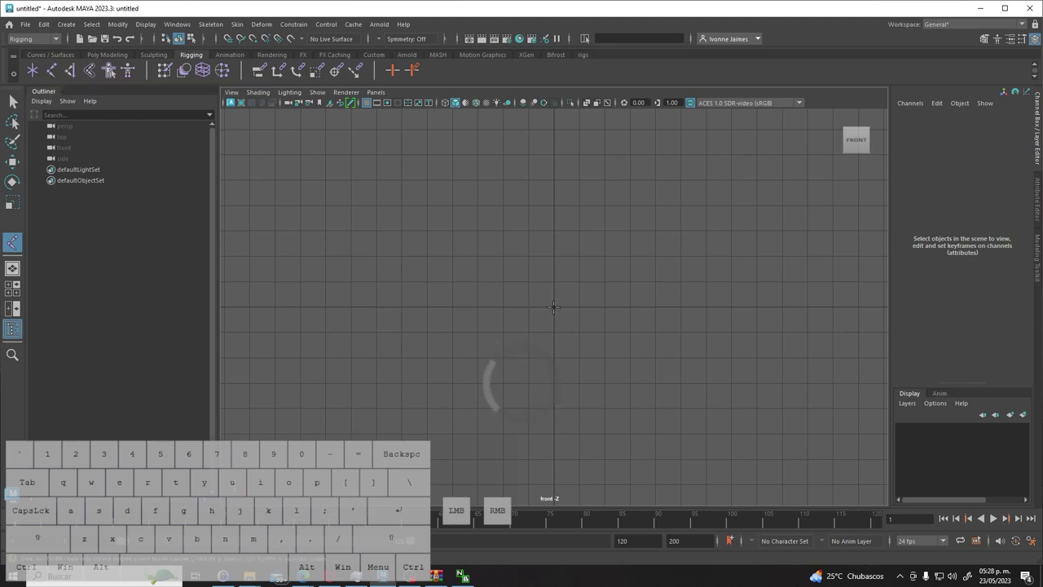
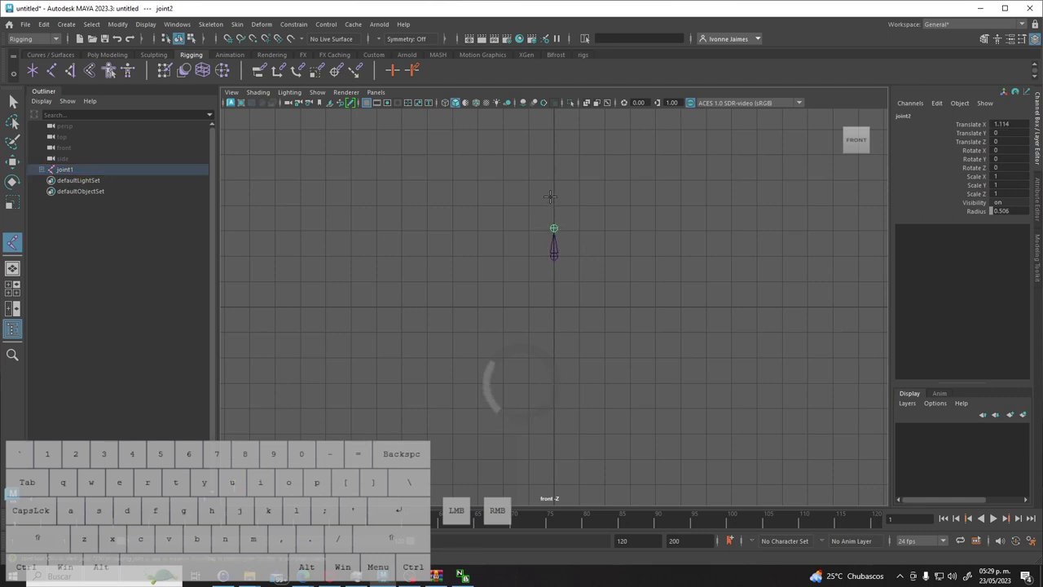
{"action": "key", "text": "ctrl+z"}
{"action": "key", "text": "ctrl+z"}
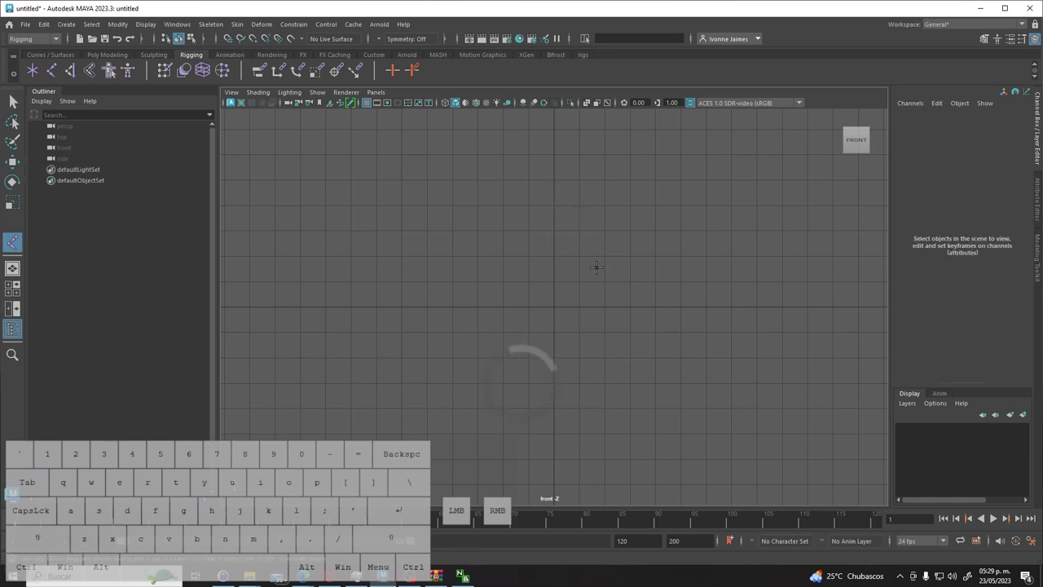
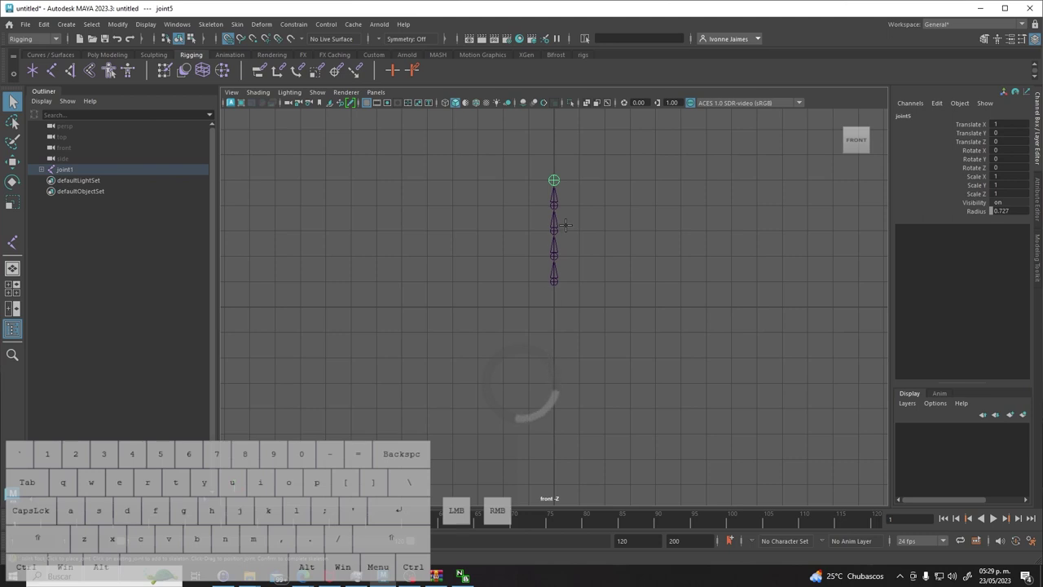
- Finish the five-joint chain and expand joint1 through joint4 in the Outliner to reveal the hierarchy
{"action": "key", "text": "Return"}
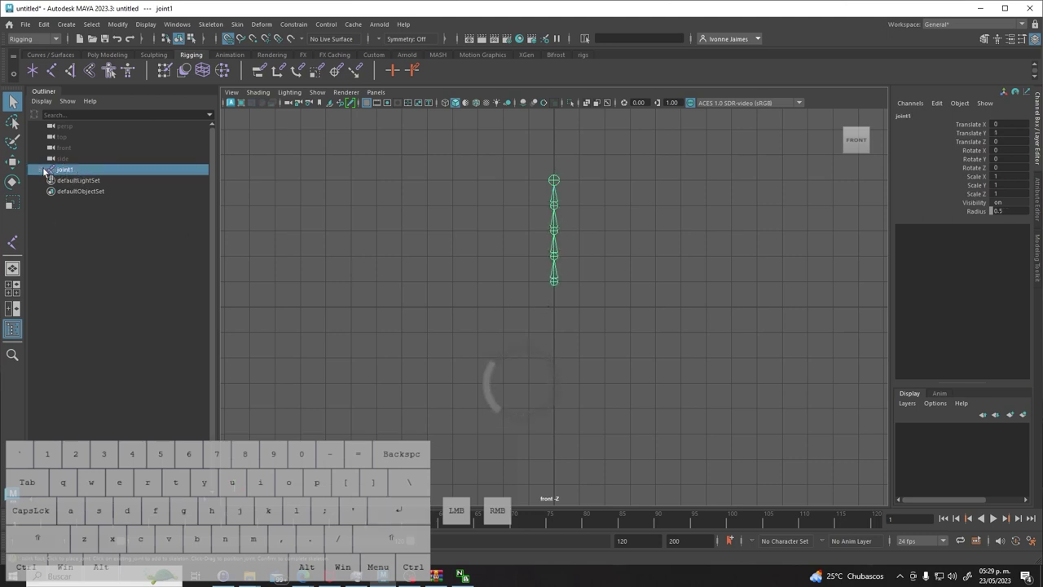
{"action": "left_click", "coordinate": [45, 172]}
{"action": "left_click", "coordinate": [51, 183]}
{"action": "left_click", "coordinate": [58, 194]}
{"action": "left_click", "coordinate": [65, 204]}
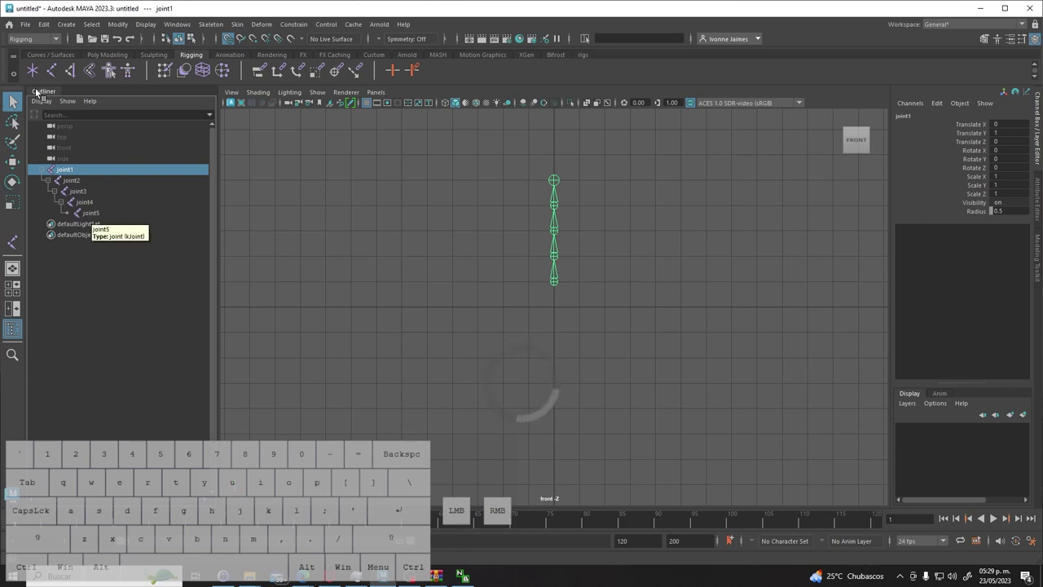
- Return to the selection tool and pick the chain in the front view above grid centre
{"action": "left_click", "coordinate": [185, 28]}
{"action": "left_click", "coordinate": [230, 160]}
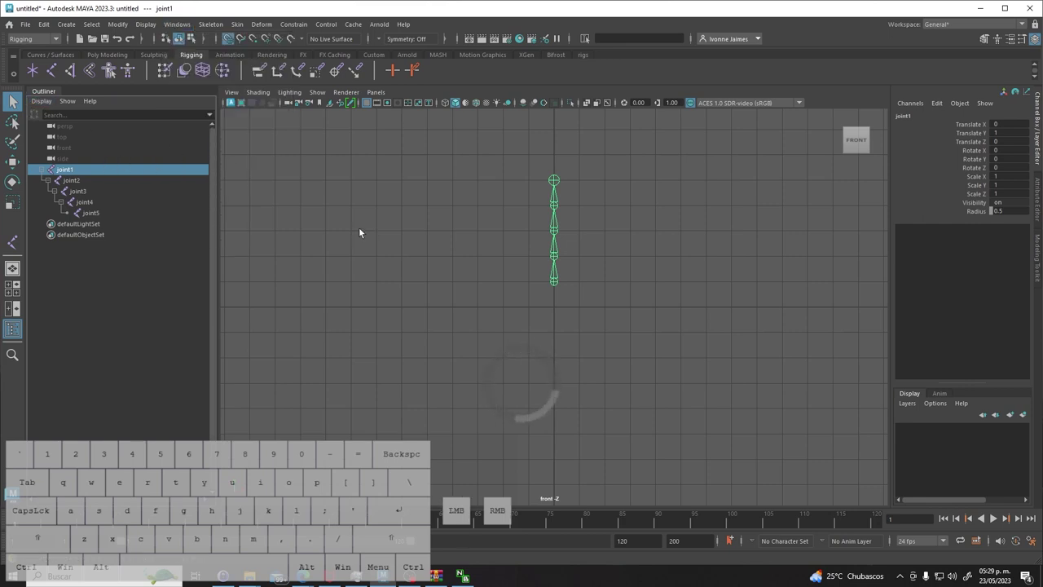
{"action": "left_click", "coordinate": [14, 104]}
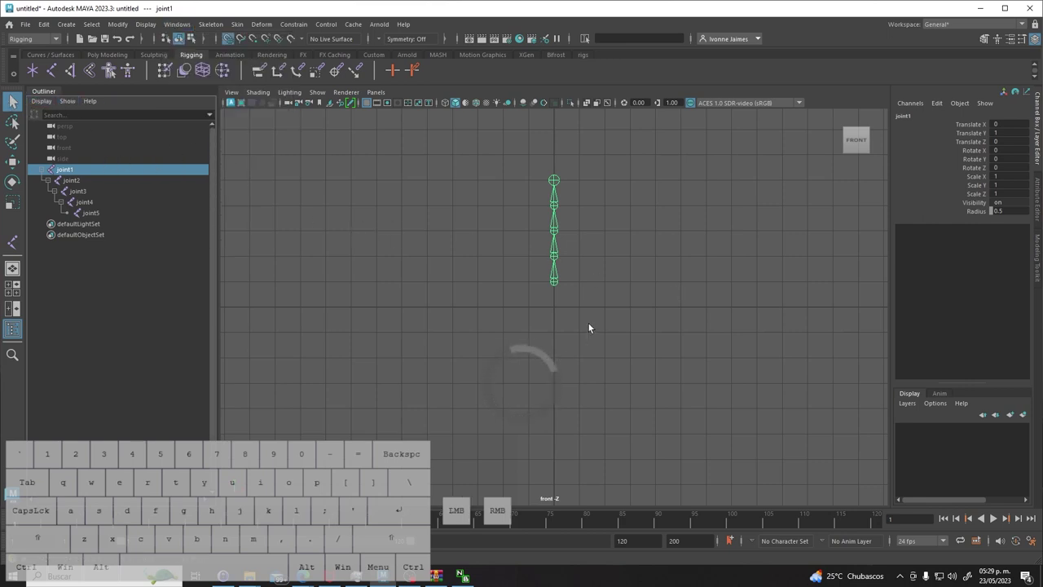
{"action": "left_click_drag", "start_coordinate": [593, 322], "coordinate": [593, 321]}
{"action": "left_click", "coordinate": [560, 284]}
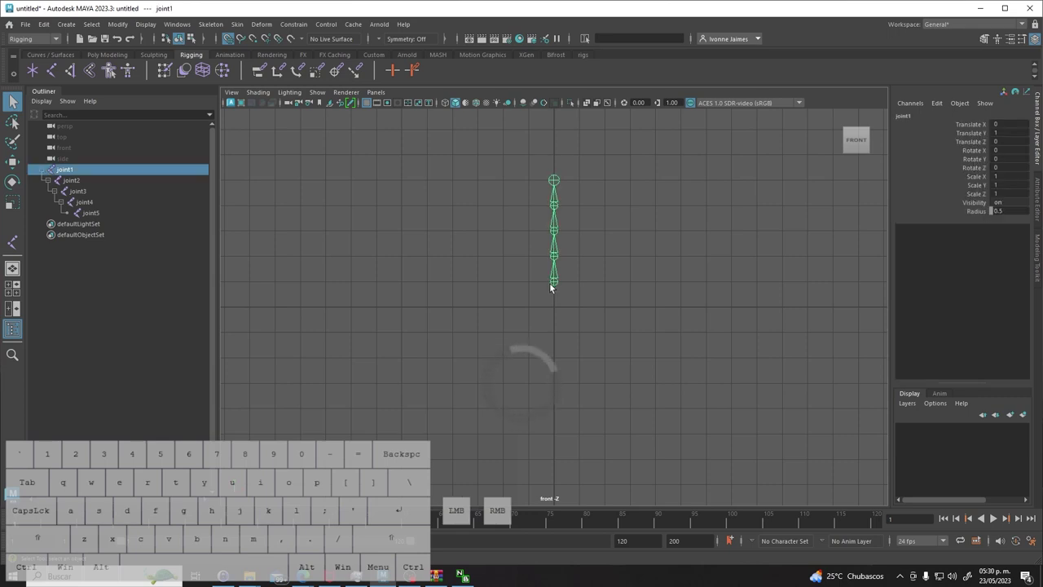
- With the Move tool, raise joint1 slightly and push the upper joints higher to lengthen the spine
{"action": "key", "text": "w"}
{"action": "left_click", "coordinate": [608, 307]}
{"action": "left_click", "coordinate": [559, 287]}
{"action": "key", "text": "w"}
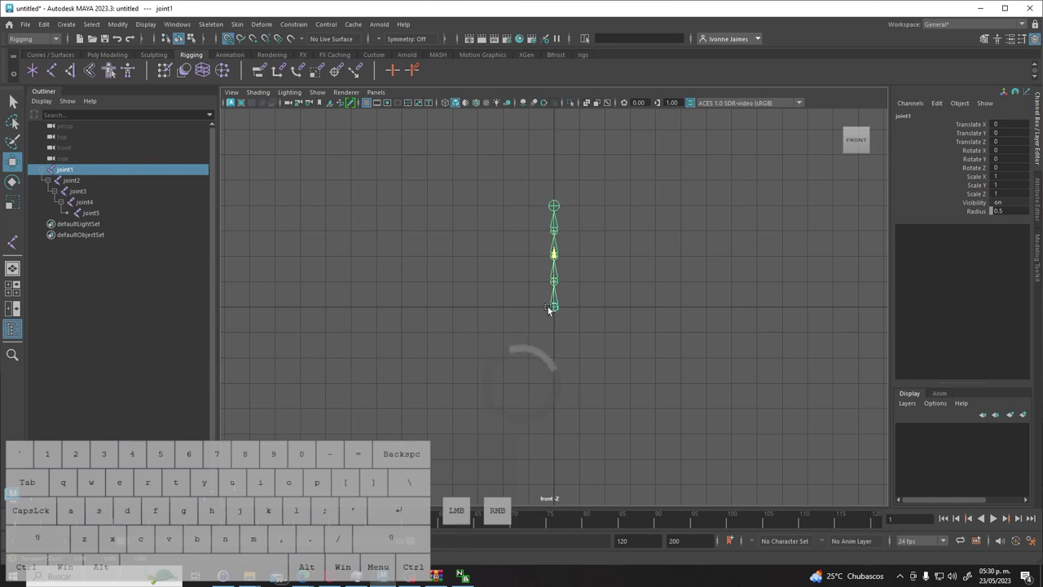
{"action": "left_click", "coordinate": [238, 45]}
{"action": "left_click", "coordinate": [233, 41]}
{"action": "left_click_drag", "start_coordinate": [242, 45], "coordinate": [246, 45]}
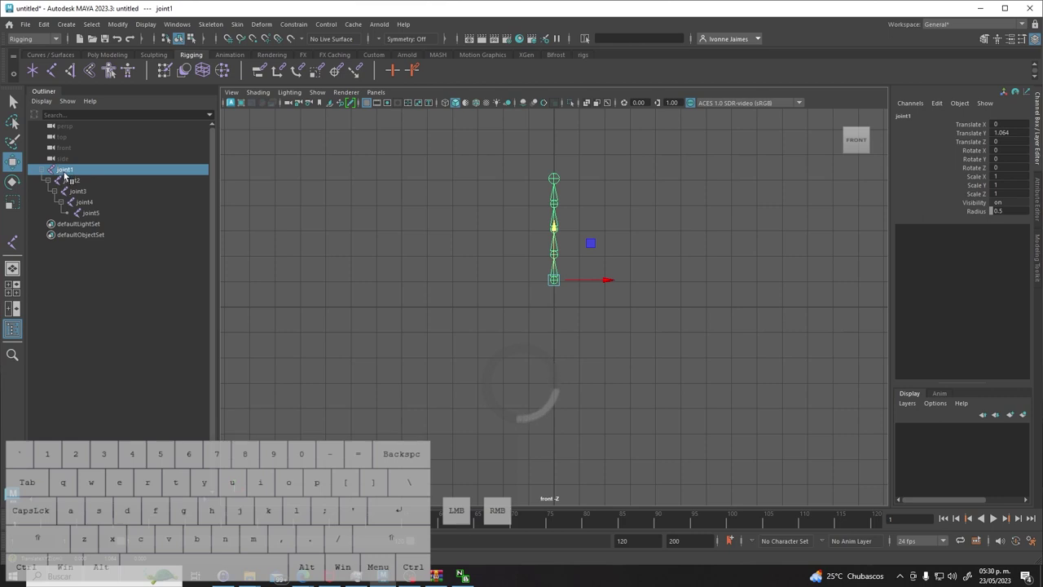
{"action": "left_click", "coordinate": [515, 309]}
{"action": "left_click", "coordinate": [557, 255]}
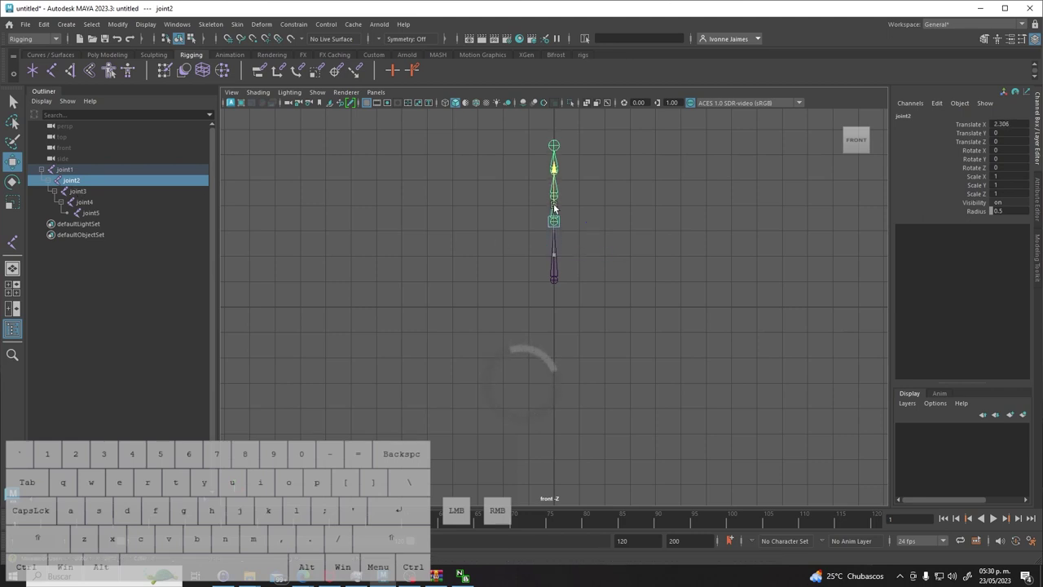
{"action": "left_click_drag", "start_coordinate": [658, 152], "coordinate": [650, 154]}
- Move joint4 higher and check joint5 so the chain gets a new top end
{"action": "left_click", "coordinate": [560, 199]}
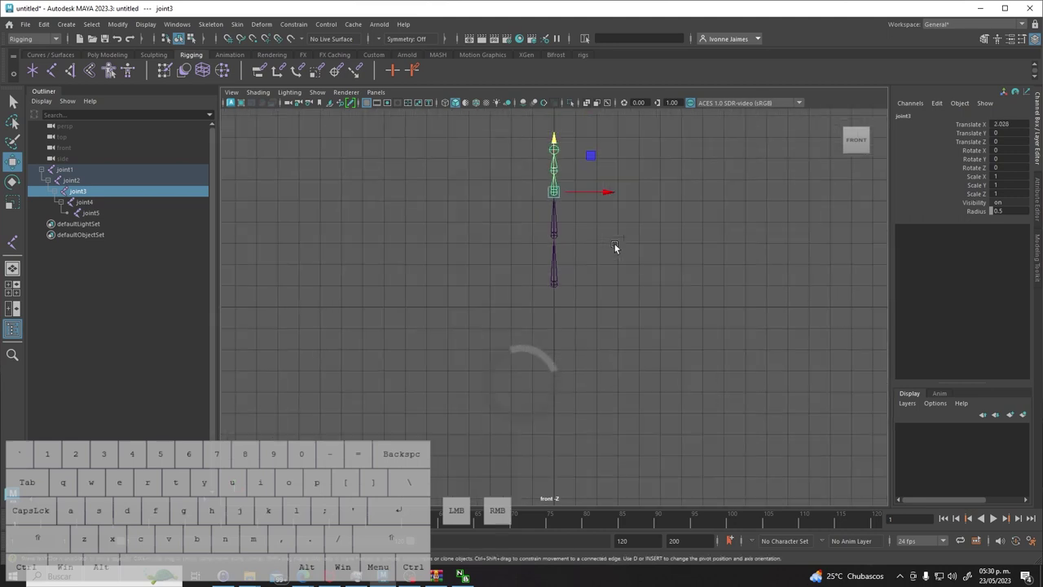
{"action": "left_click", "coordinate": [644, 166]}
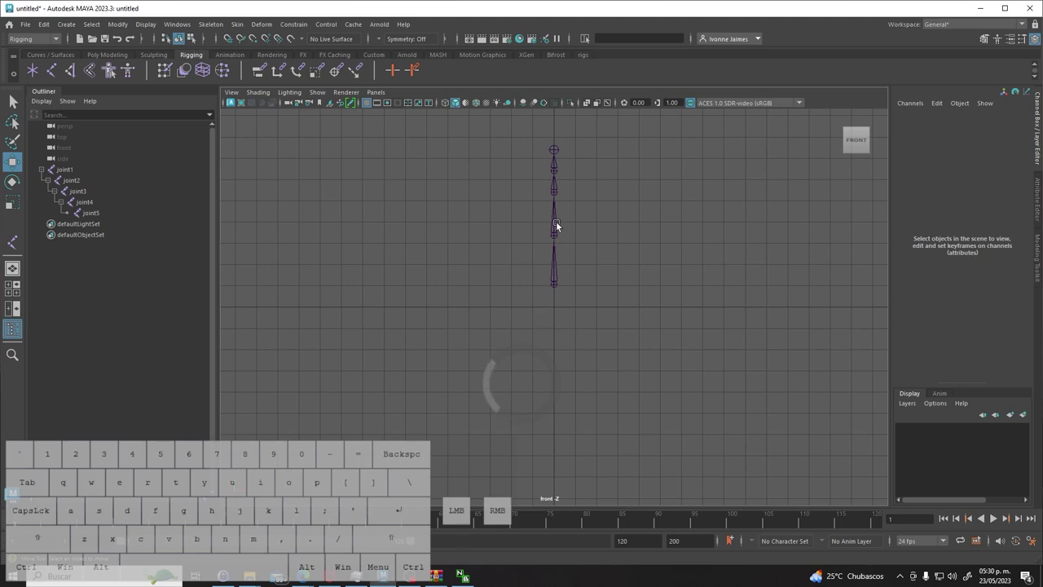
{"action": "left_click", "coordinate": [557, 170]}
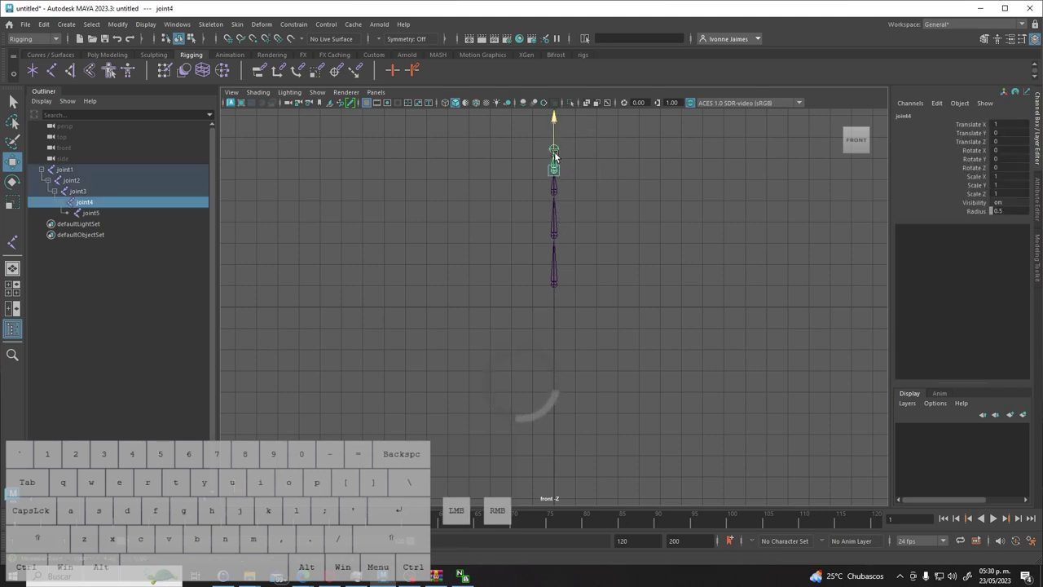
{"action": "left_click_drag", "start_coordinate": [695, 157], "coordinate": [674, 149]}
{"action": "left_click", "coordinate": [560, 135]}
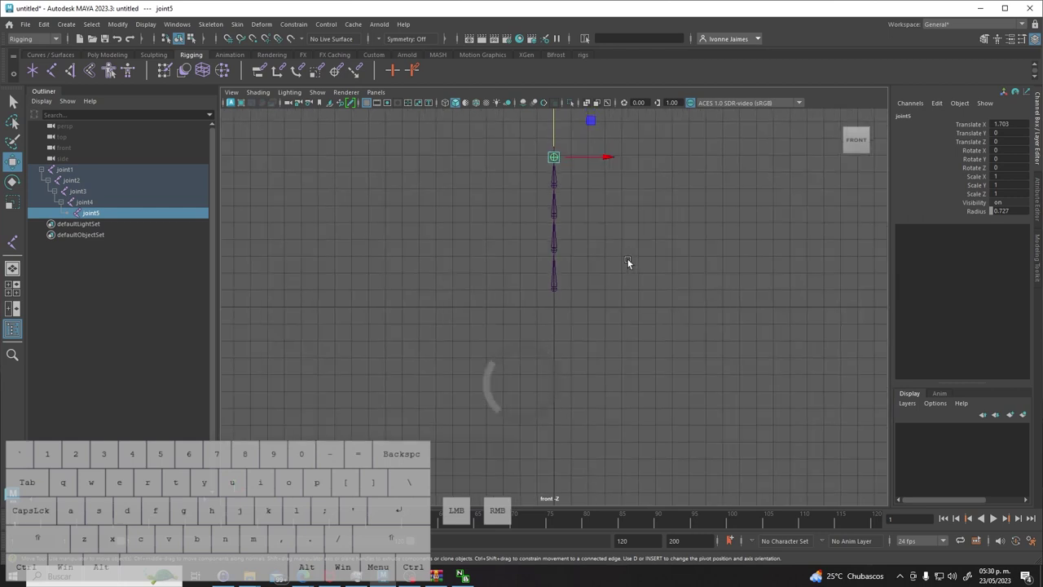
{"action": "left_click", "coordinate": [607, 203]}
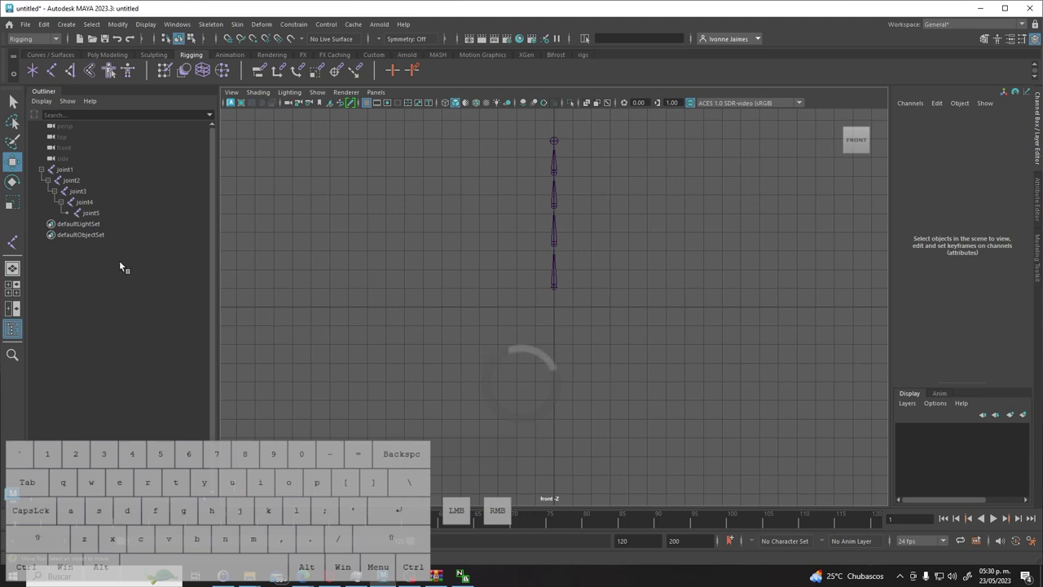
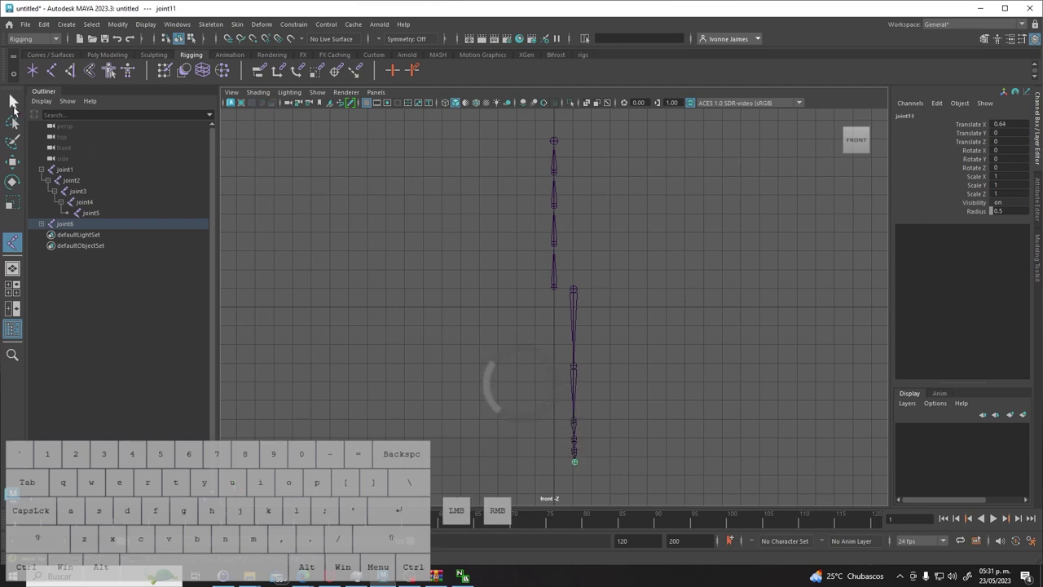
- Return to plain selection and switch the viewport to the side view of the new leg chain
{"action": "left_click", "coordinate": [15, 106]}
{"action": "left_click_drag", "start_coordinate": [689, 398], "coordinate": [685, 397]}
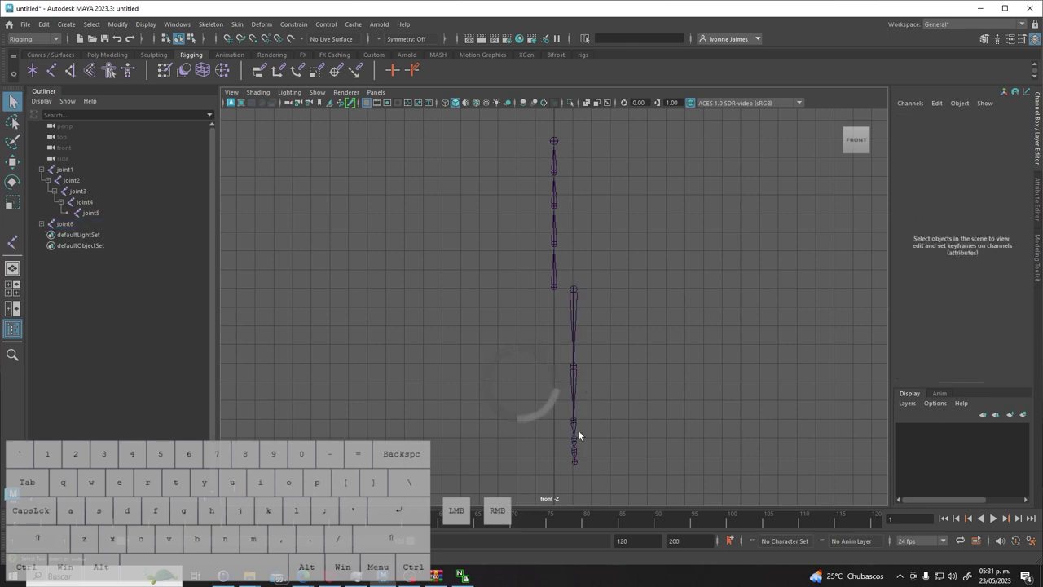
{"action": "key", "text": "space"}
{"action": "left_click_drag", "start_coordinate": [723, 341], "coordinate": [767, 342]}
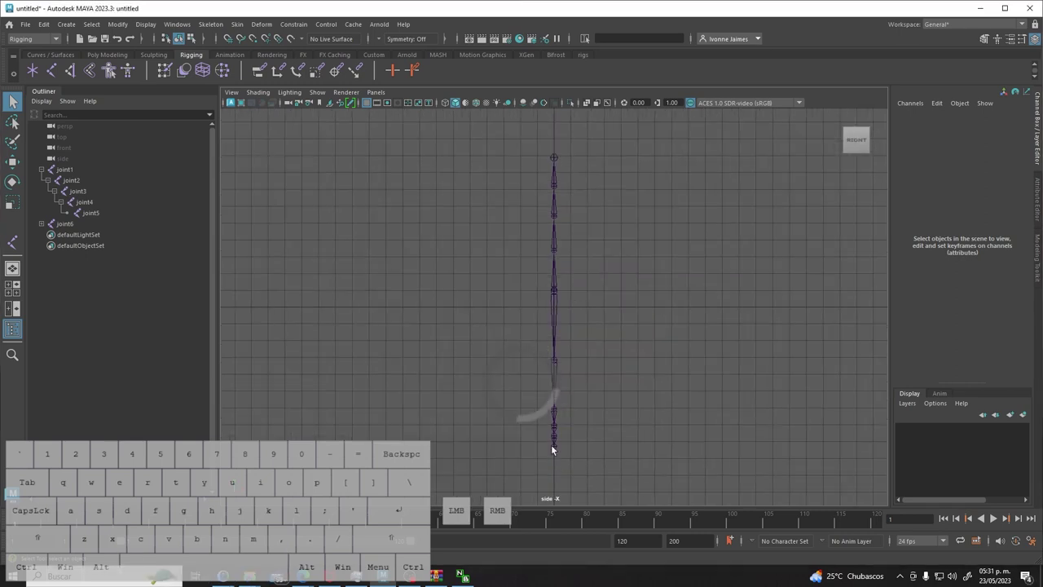
- Expand the leg hierarchy to joint10 and push it forward toward the toes with the Move tool
{"action": "left_click", "coordinate": [555, 440]}
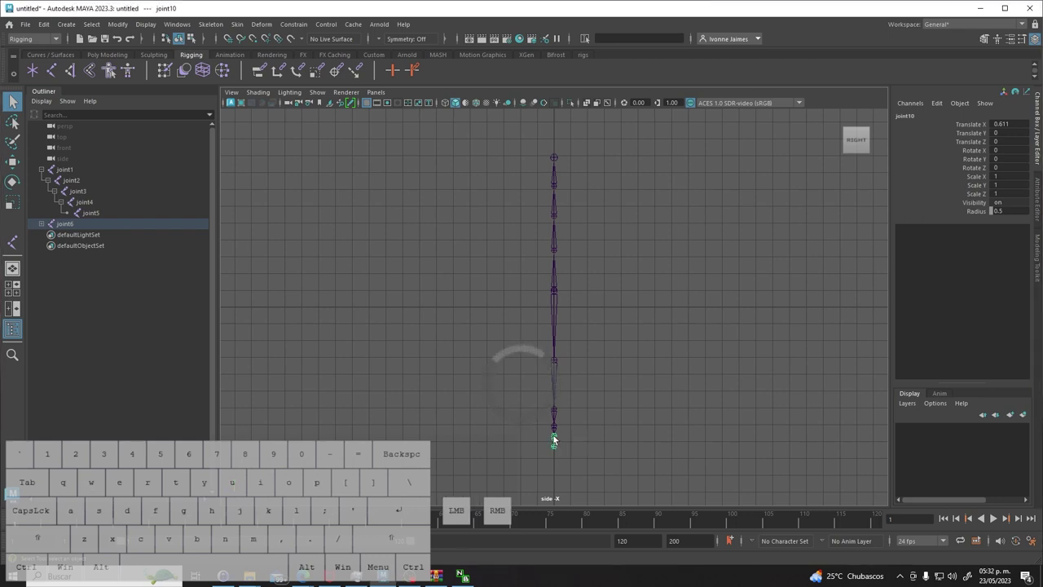
{"action": "left_click", "coordinate": [43, 223]}
{"action": "left_click", "coordinate": [52, 240]}
{"action": "left_click", "coordinate": [58, 247]}
{"action": "left_click", "coordinate": [66, 258]}
{"action": "left_click", "coordinate": [68, 267]}
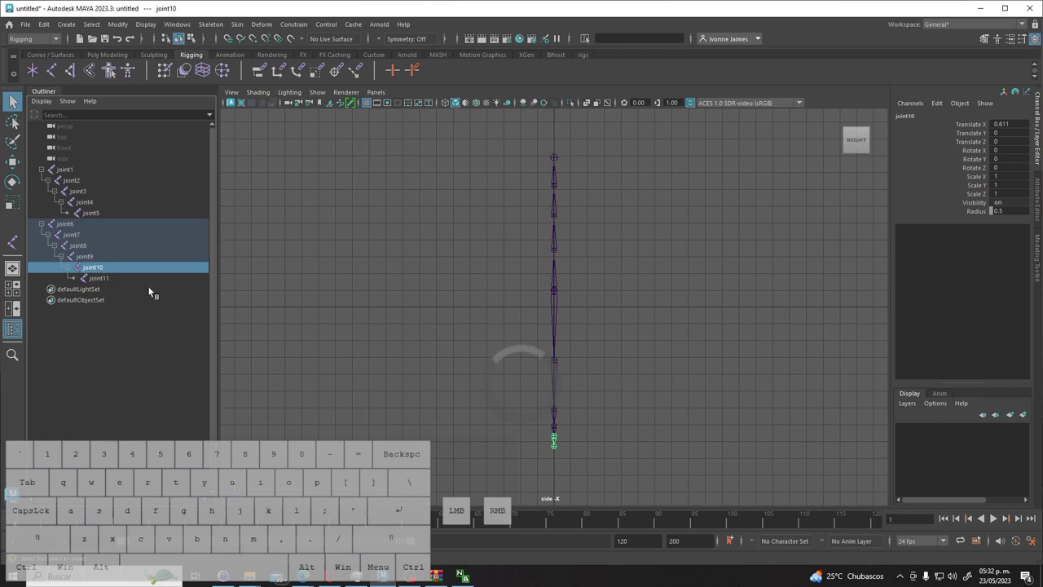
{"action": "key", "text": "w"}
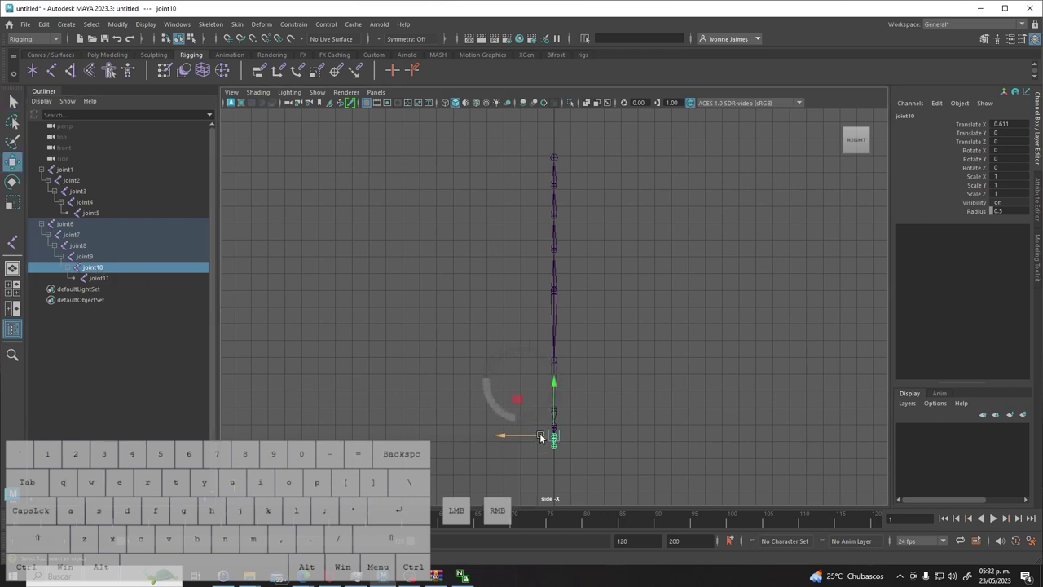
{"action": "left_click_drag", "start_coordinate": [542, 436], "coordinate": [526, 437]}
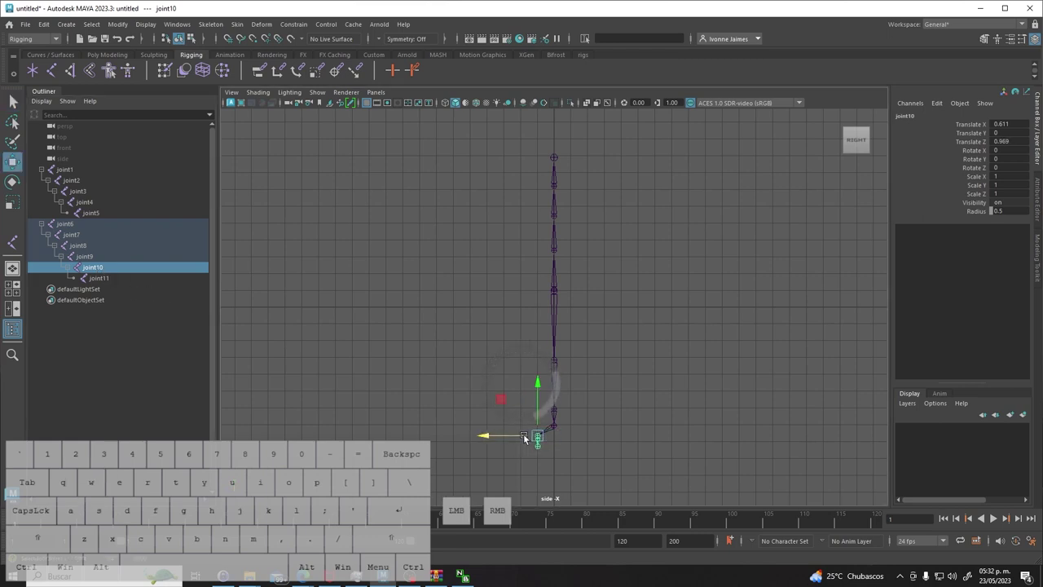
- Move joint11 forward, check the result from the front view, then return to the side view
{"action": "left_click", "coordinate": [544, 450]}
{"action": "left_click_drag", "start_coordinate": [520, 447], "coordinate": [495, 445]}
{"action": "left_click_drag", "start_coordinate": [517, 428], "coordinate": [519, 418]}
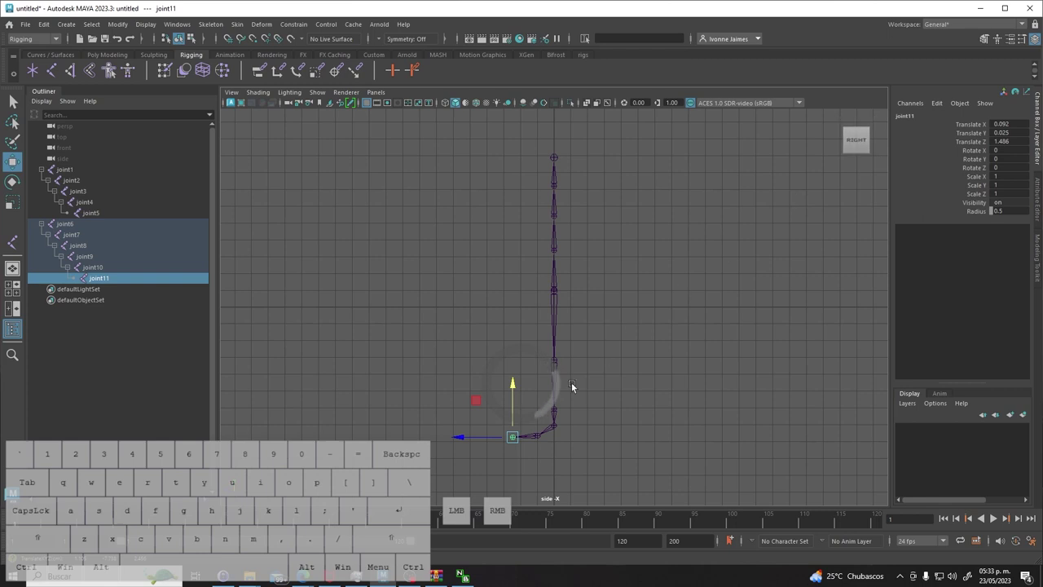
{"action": "key", "text": "space"}
{"action": "left_click_drag", "start_coordinate": [556, 391], "coordinate": [557, 426]}
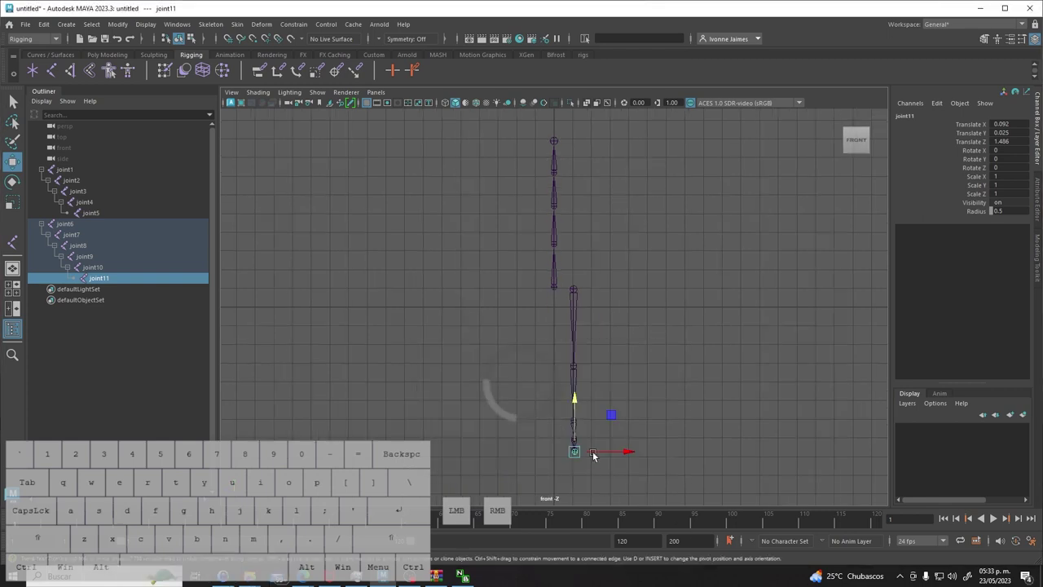
{"action": "left_click", "coordinate": [650, 419]}
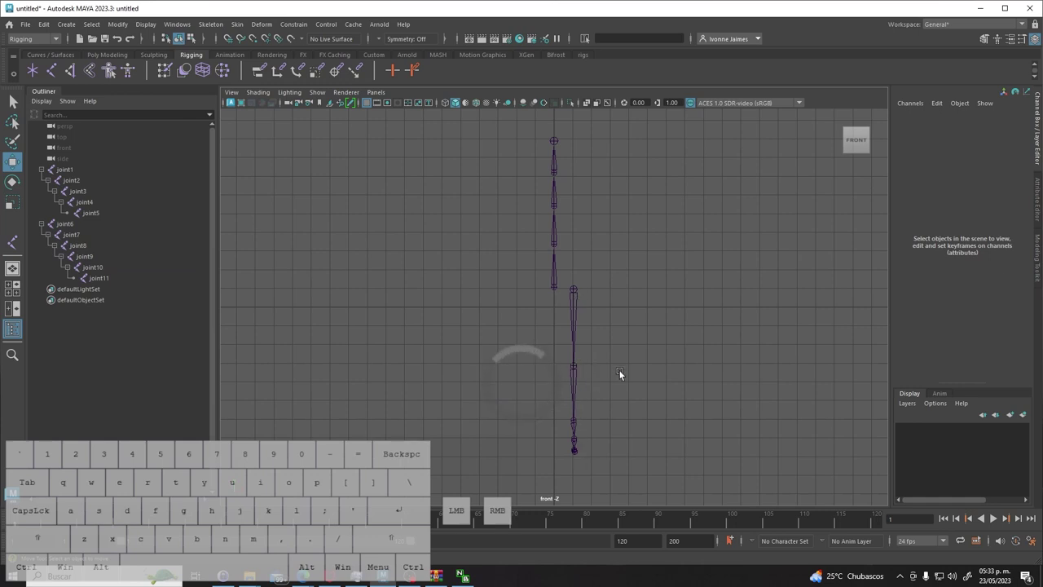
{"action": "left_click_drag", "start_coordinate": [625, 374], "coordinate": [674, 376]}
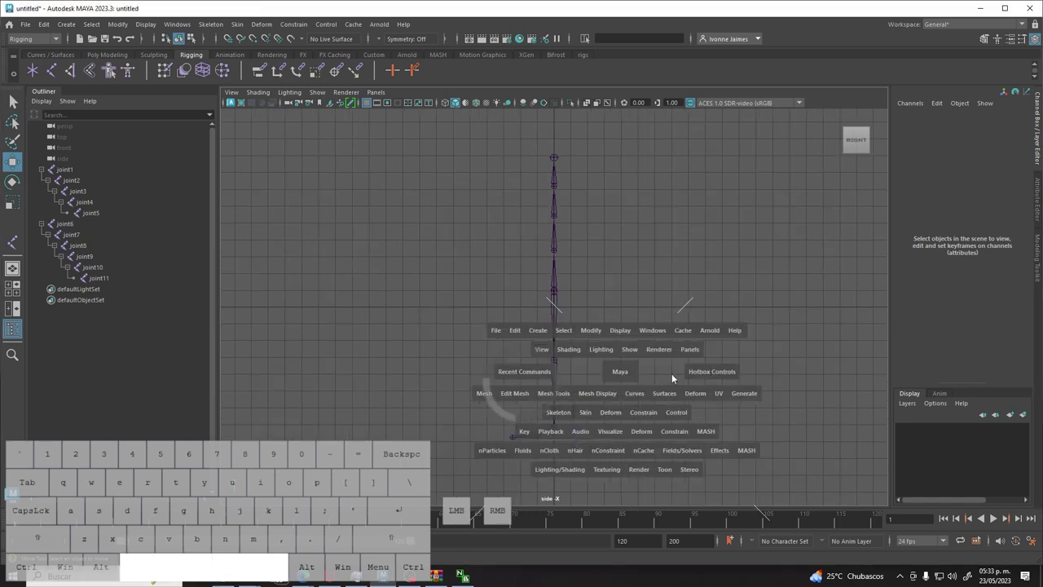
- Pull joint8 back on Z to bend the knee and remove joint11 from the leg chain
{"action": "left_click", "coordinate": [610, 376]}
{"action": "left_click", "coordinate": [560, 364]}
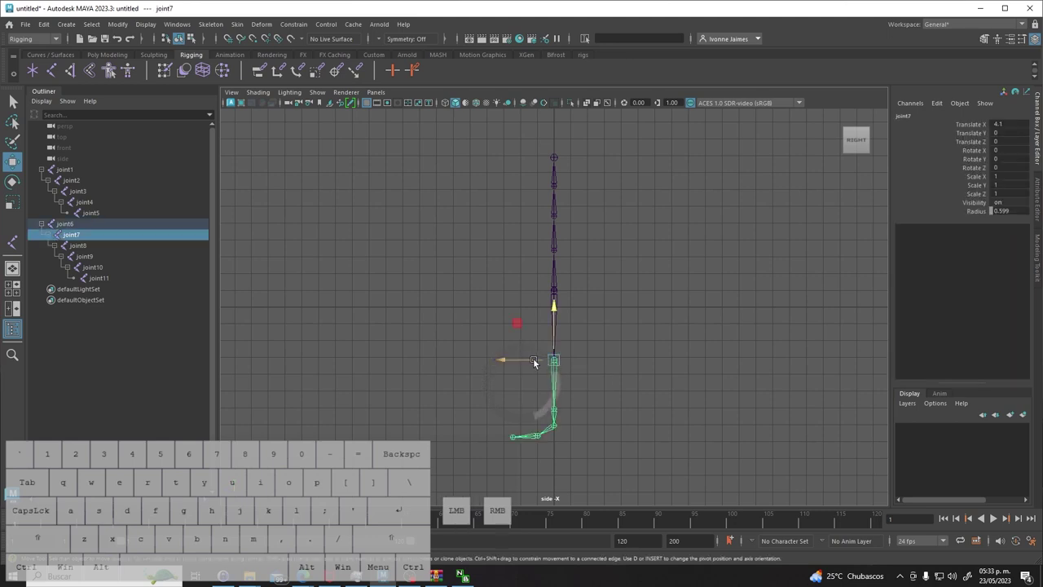
{"action": "left_click", "coordinate": [534, 361]}
{"action": "left_click", "coordinate": [603, 417]}
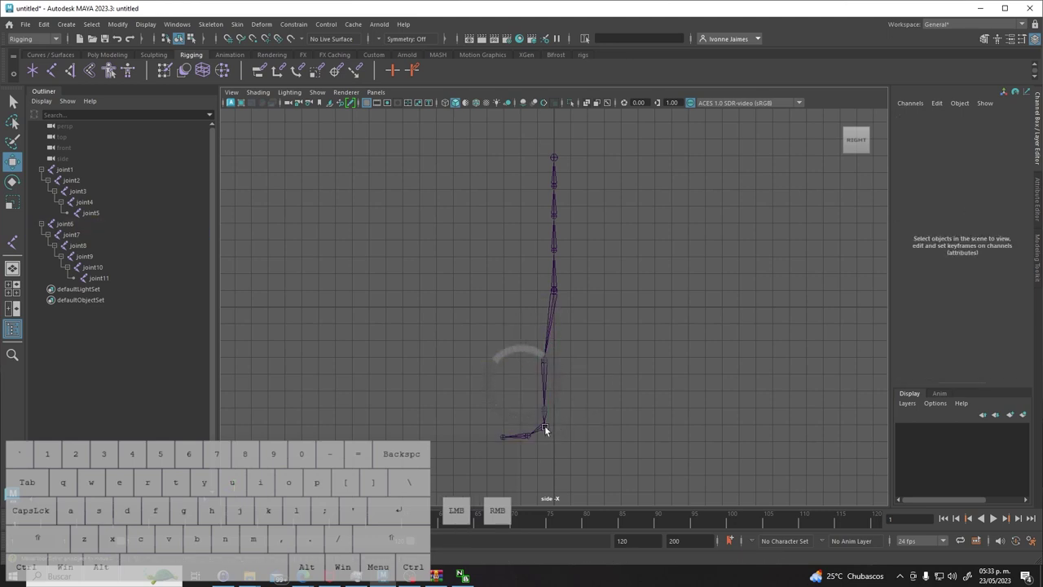
{"action": "left_click", "coordinate": [550, 412]}
{"action": "left_click_drag", "start_coordinate": [524, 411], "coordinate": [538, 411]}
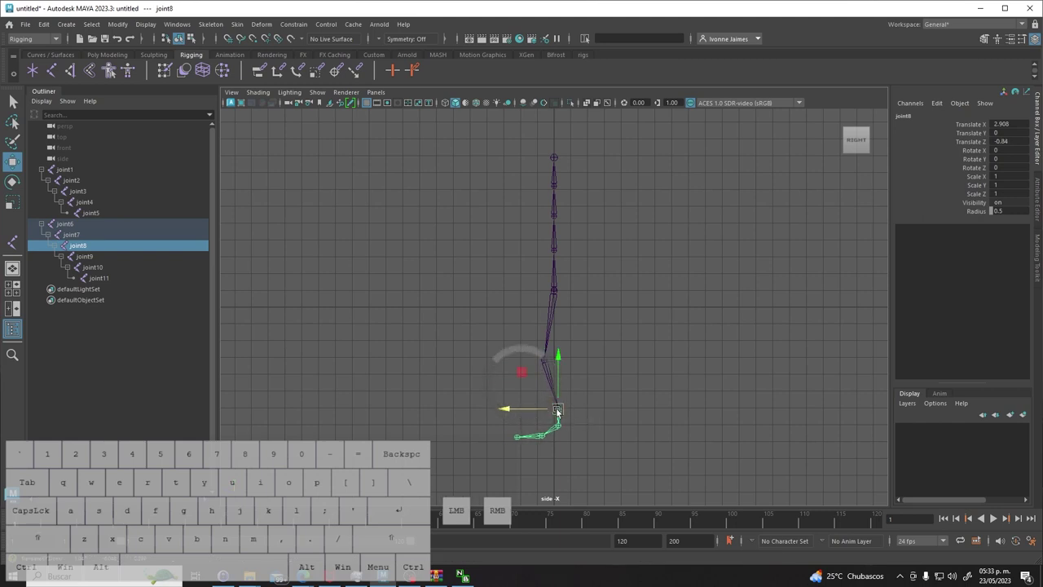
{"action": "left_click", "coordinate": [536, 445]}
{"action": "left_click", "coordinate": [517, 455]}
{"action": "left_click", "coordinate": [521, 440]}
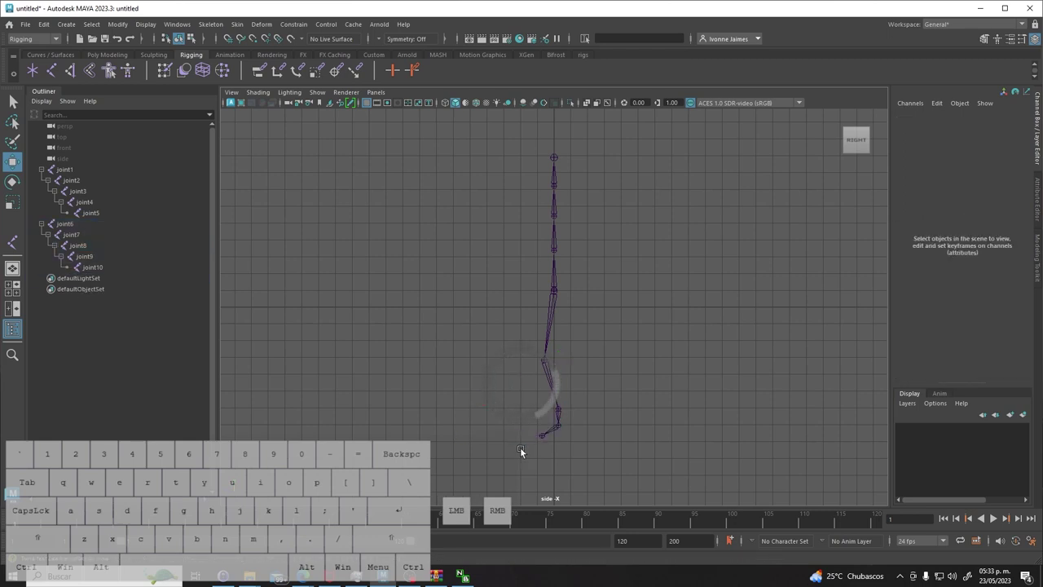
- Nudge the remaining foot joints, including joint10, into new positions in the side view
{"action": "left_click", "coordinate": [560, 427]}
{"action": "left_click_drag", "start_coordinate": [541, 427], "coordinate": [521, 429]}
{"action": "left_click", "coordinate": [524, 439]}
{"action": "left_click_drag", "start_coordinate": [522, 417], "coordinate": [523, 410]}
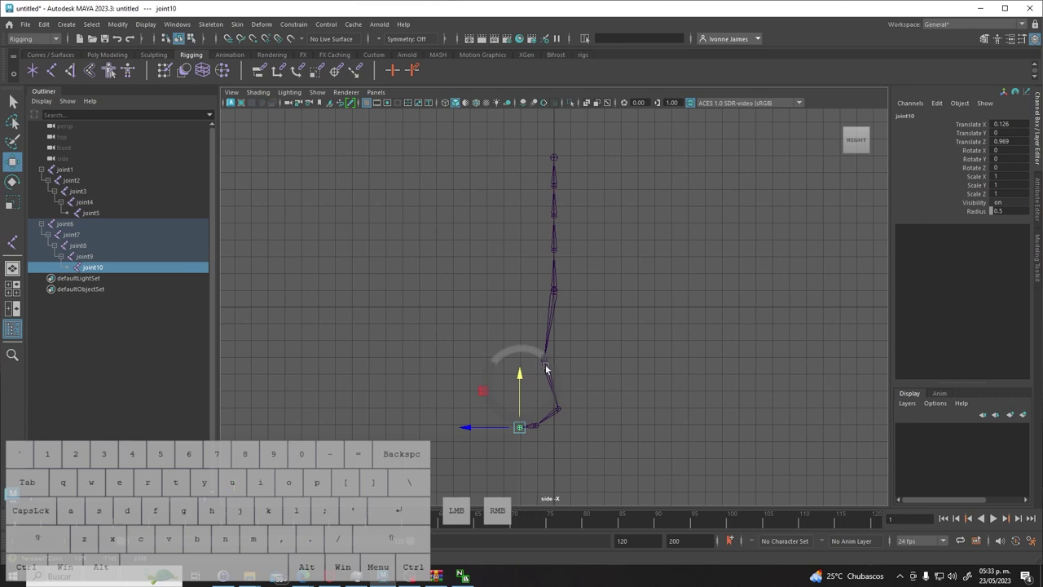
{"action": "left_click", "coordinate": [562, 412]}
{"action": "left_click_drag", "start_coordinate": [560, 385], "coordinate": [560, 399]}
{"action": "left_click", "coordinate": [538, 442]}
{"action": "left_click_drag", "start_coordinate": [537, 427], "coordinate": [540, 419]}
{"action": "left_click", "coordinate": [571, 455]}
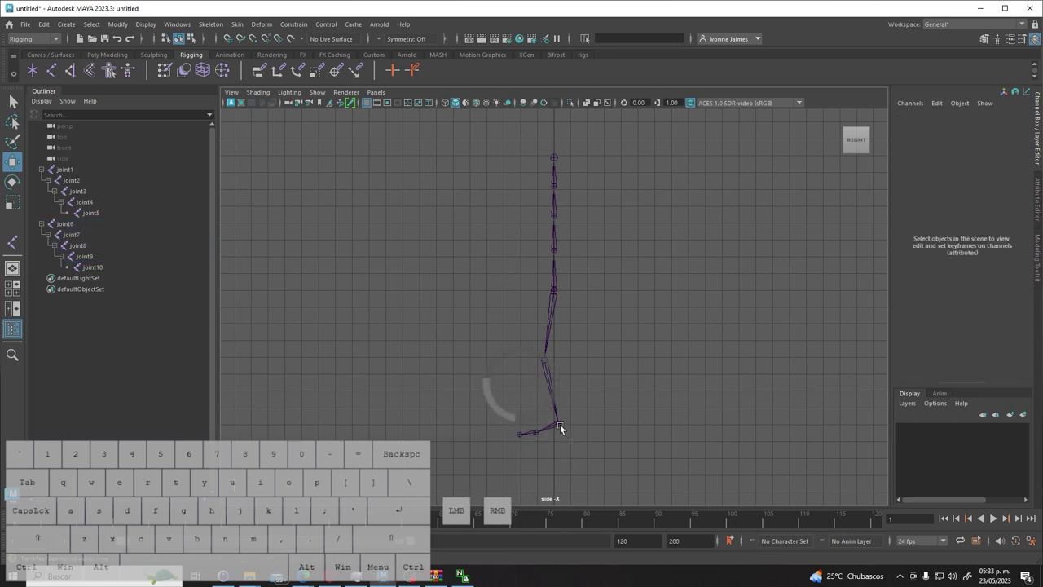
{"action": "left_click", "coordinate": [573, 444]}
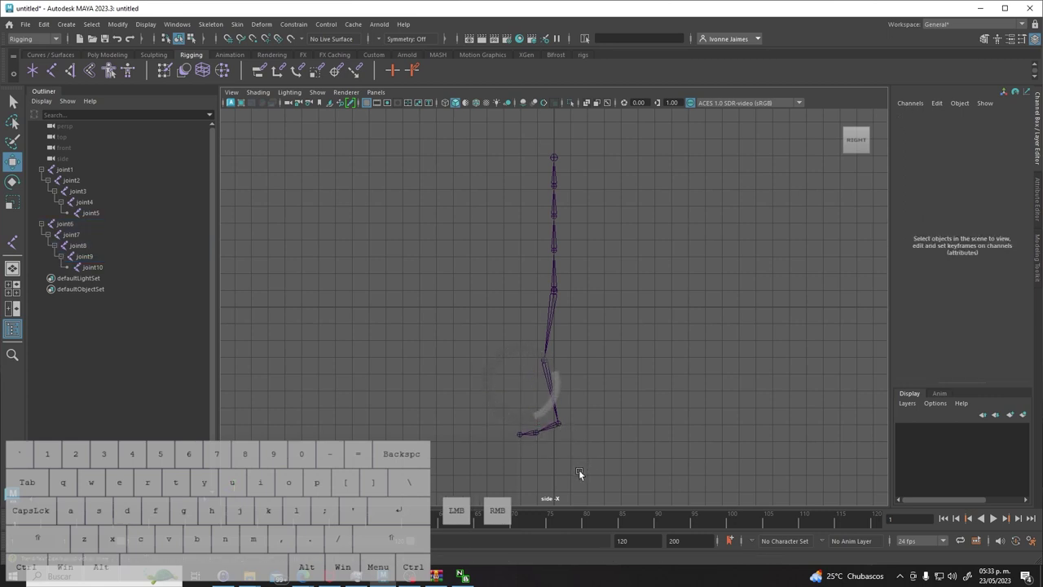
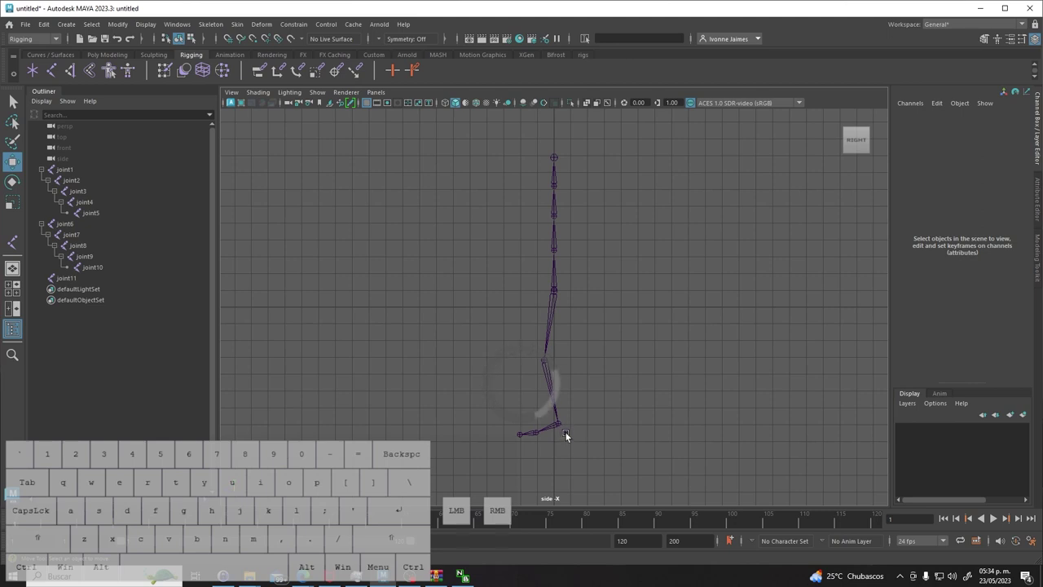
- Inspect the new heel joint11 behind the ankle and select it for parenting
{"action": "left_click", "coordinate": [570, 435]}
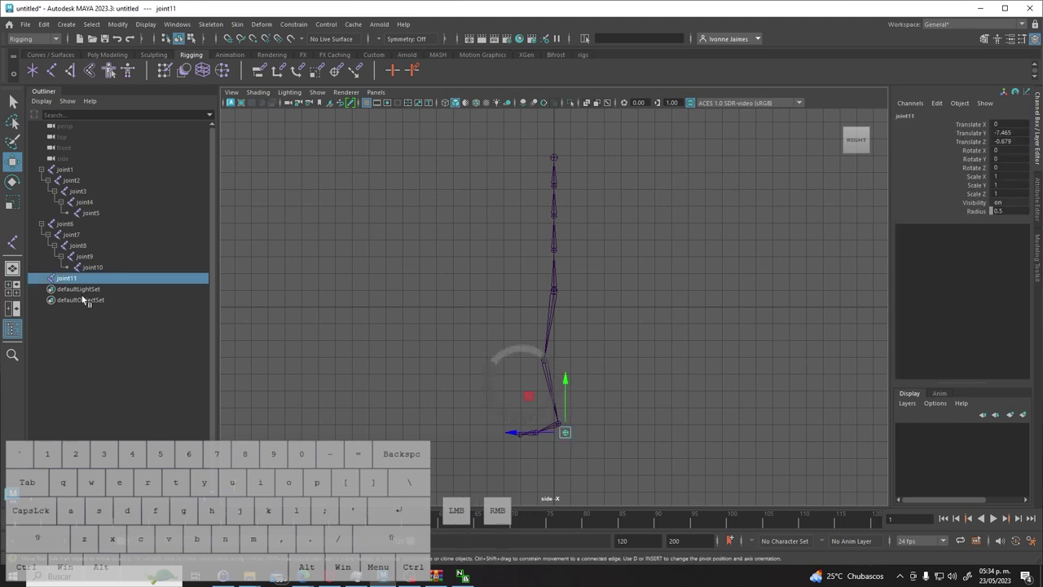
{"action": "left_click", "coordinate": [584, 454]}
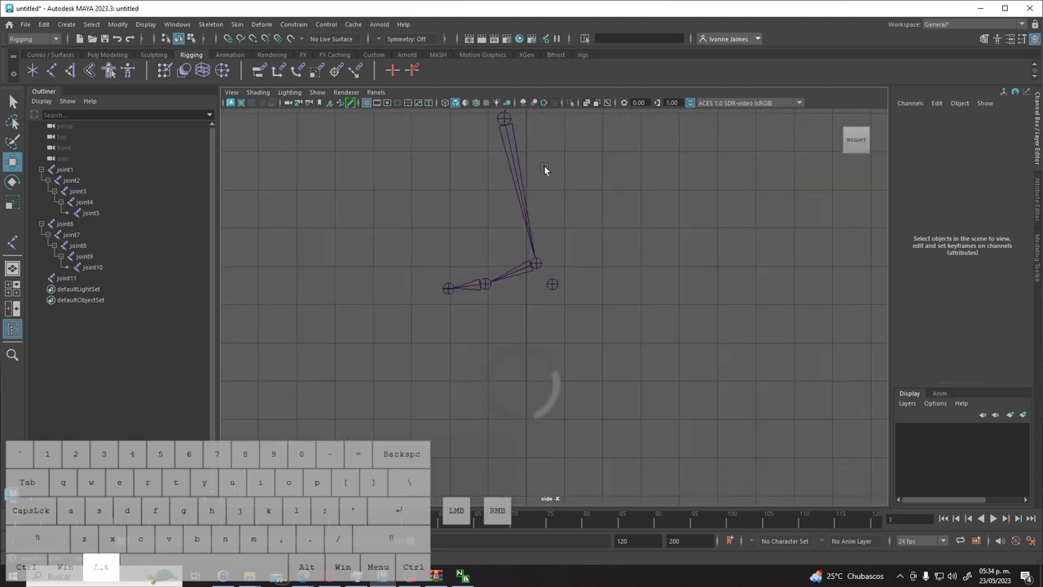
{"action": "left_click", "coordinate": [548, 272]}
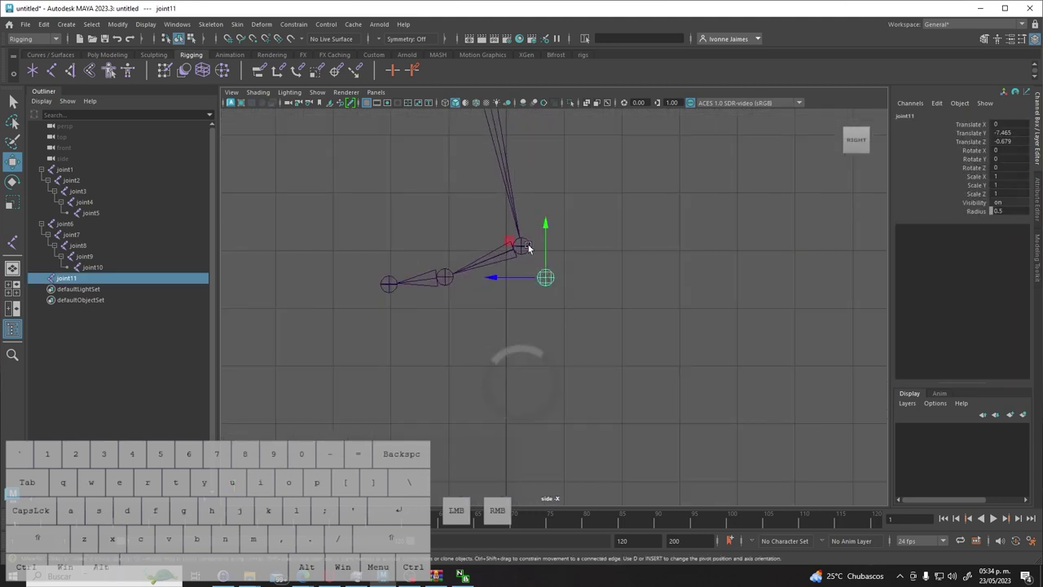
{"action": "left_click", "coordinate": [512, 351]}
{"action": "left_click", "coordinate": [71, 278]}
{"action": "left_click_drag", "start_coordinate": [580, 332], "coordinate": [562, 313]}
- Add joint8 to the selection and parent joint11 under it beside joint9 with P
{"action": "left_click", "coordinate": [530, 252]}
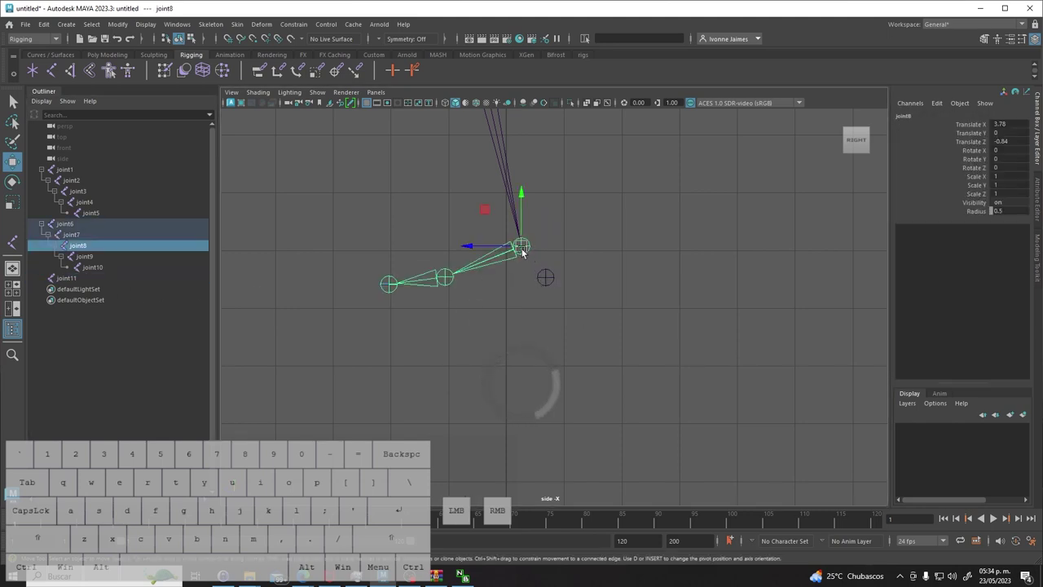
{"action": "left_click", "coordinate": [79, 249]}
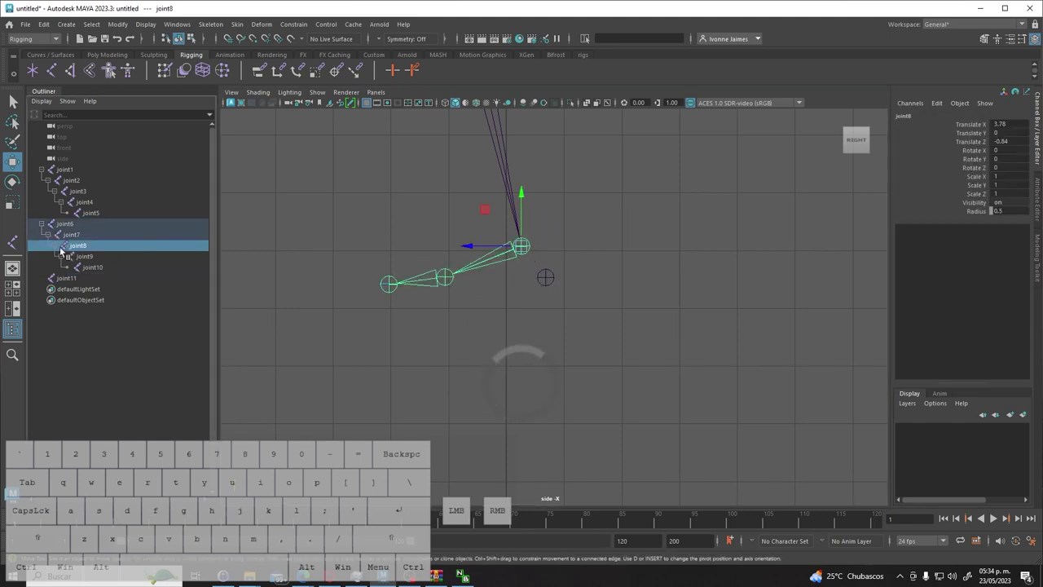
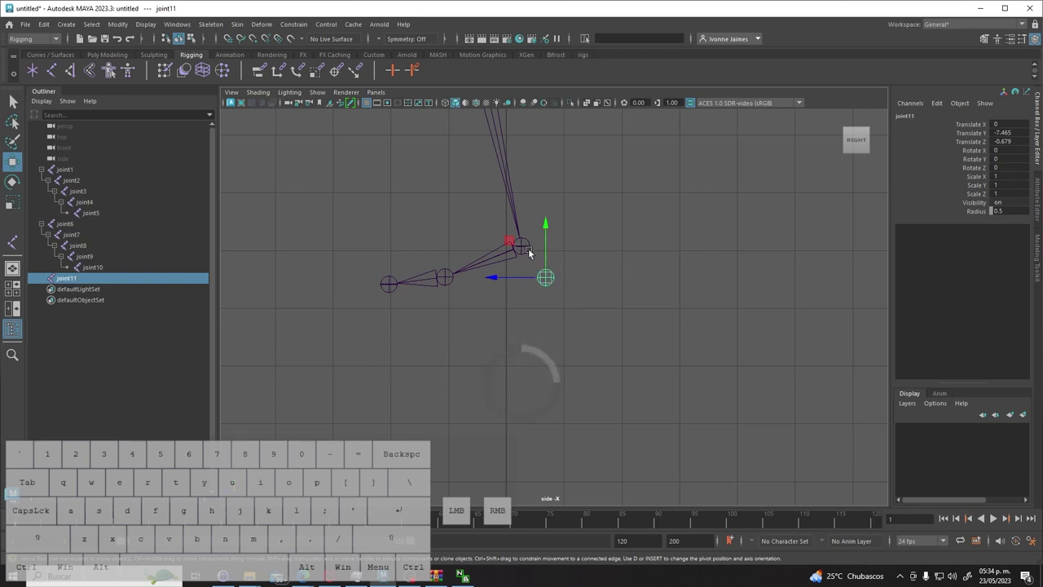
{"action": "left_click", "coordinate": [528, 250]}
{"action": "key", "text": "p"}
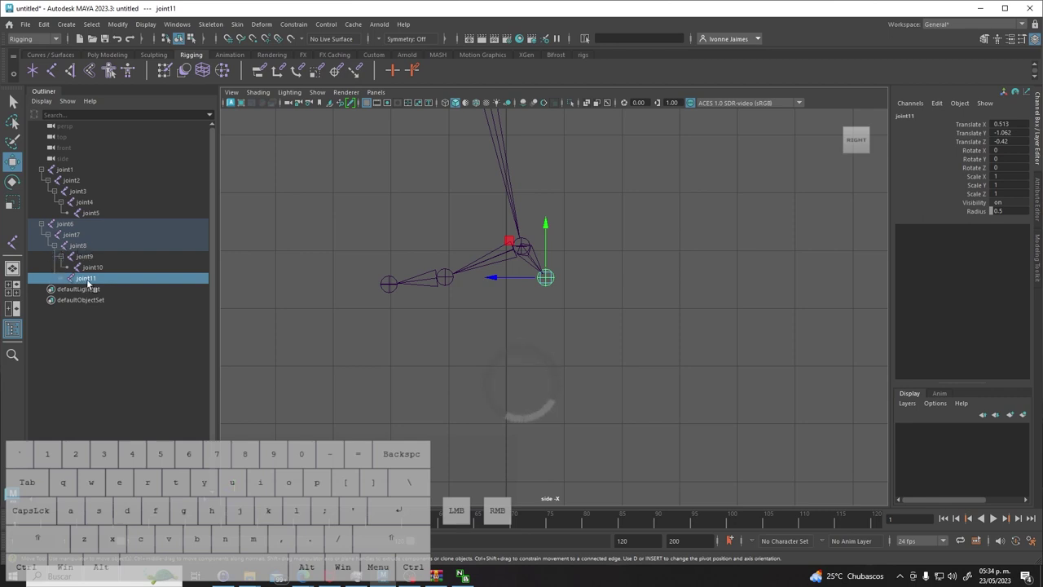
- Select joint6 in the Outliner so the whole leg hierarchy, joint6 through joint11, is selected
{"action": "left_click", "coordinate": [589, 345]}
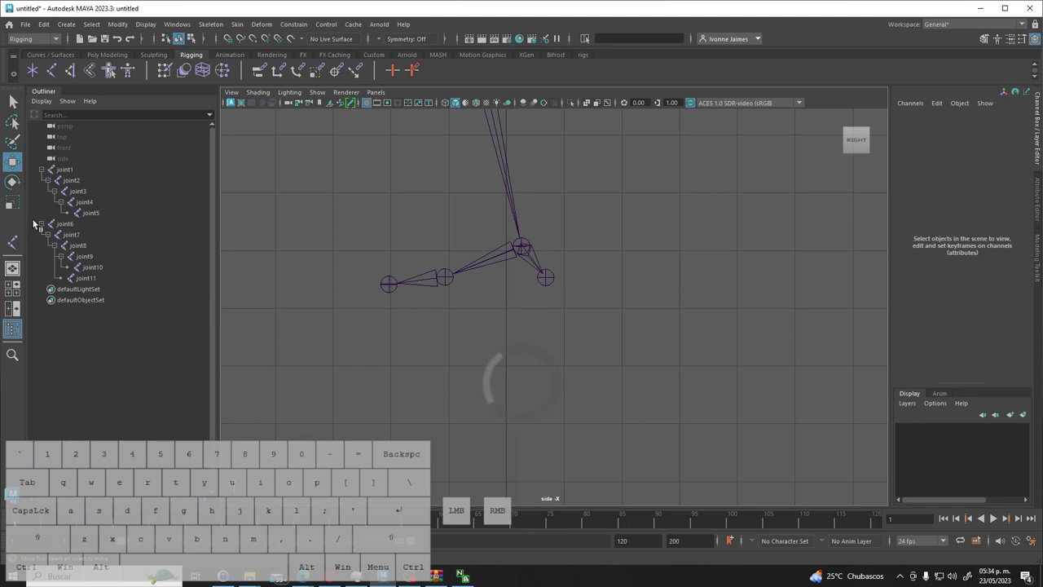
{"action": "left_click", "coordinate": [61, 226]}
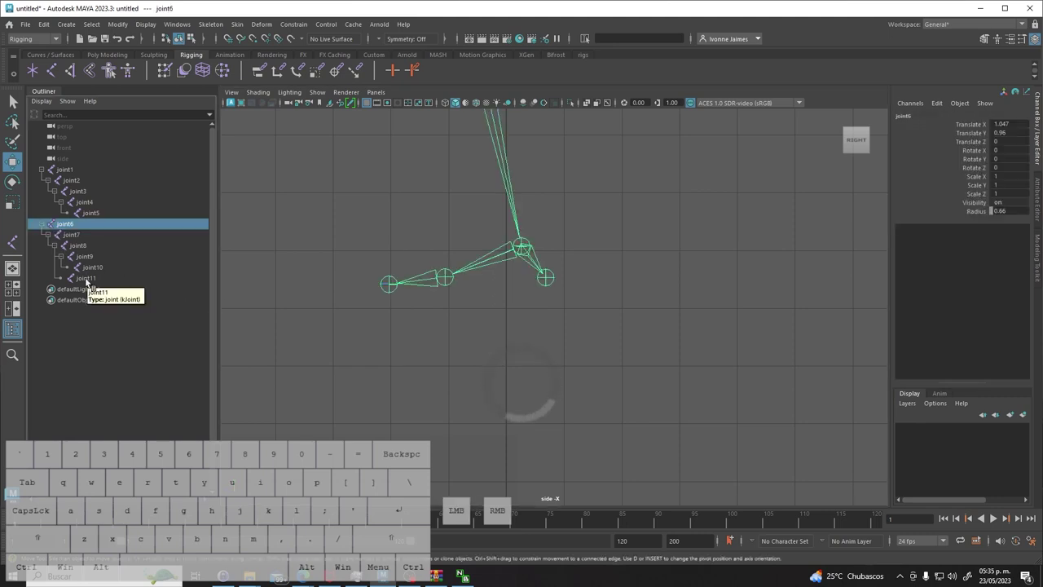
{"action": "left_click", "coordinate": [91, 282]}
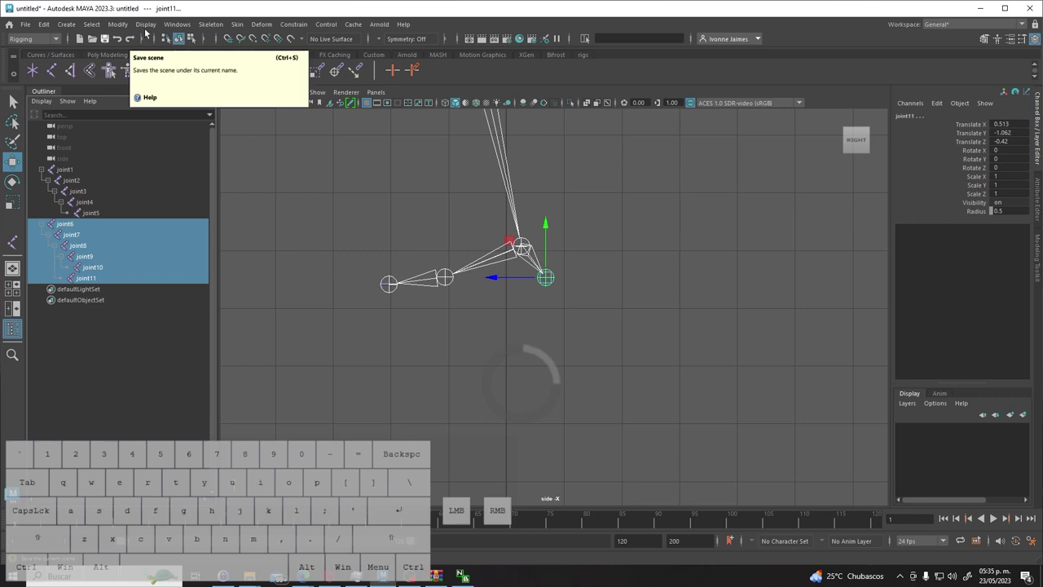
- Rename joint6–joint11 to leg_l6–leg_l11 via Search and Replace Names, then reselect leg_l8's branch
{"action": "left_click", "coordinate": [123, 30]}
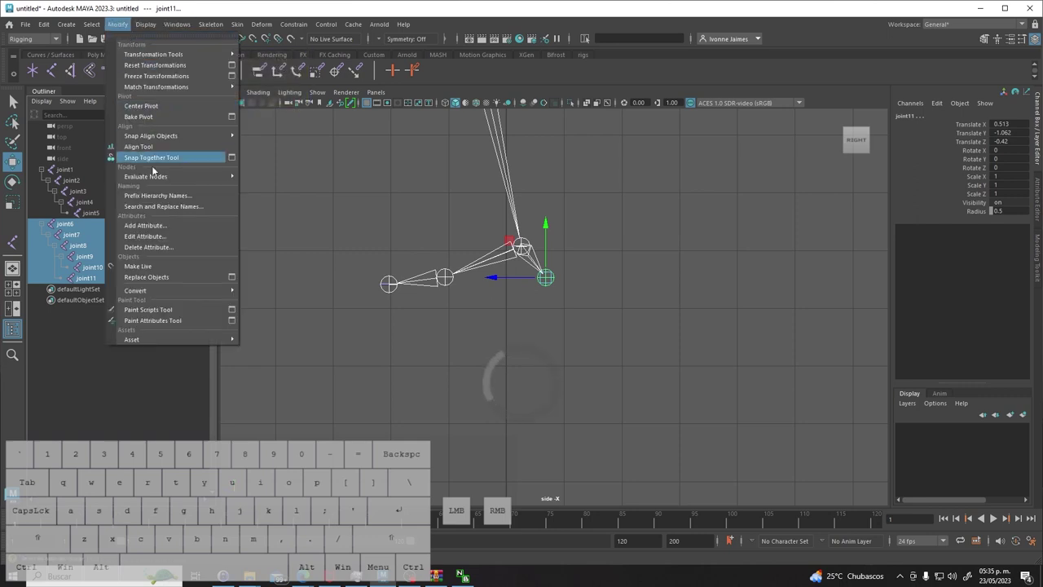
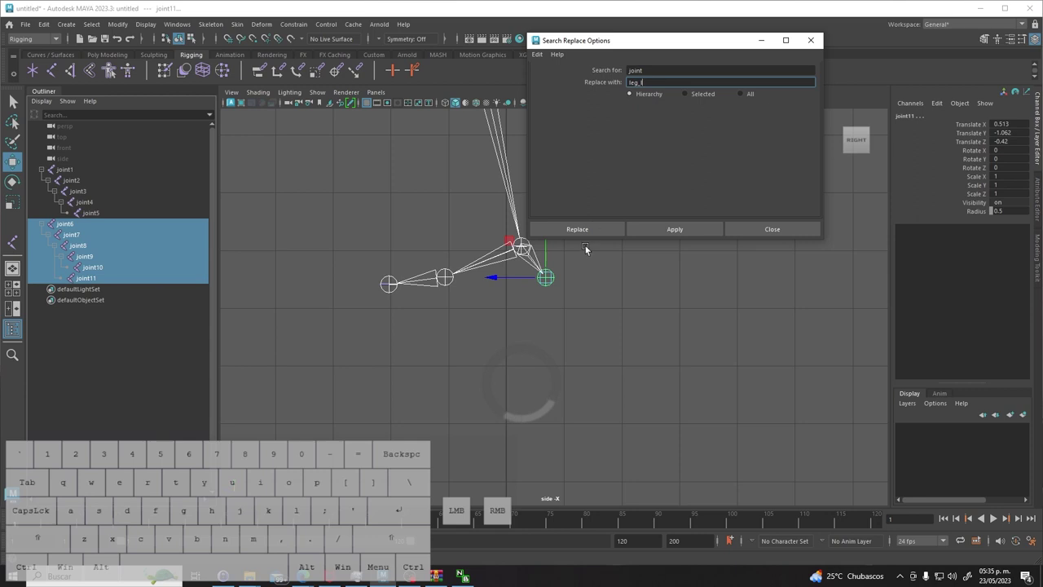
{"action": "left_click", "coordinate": [584, 232]}
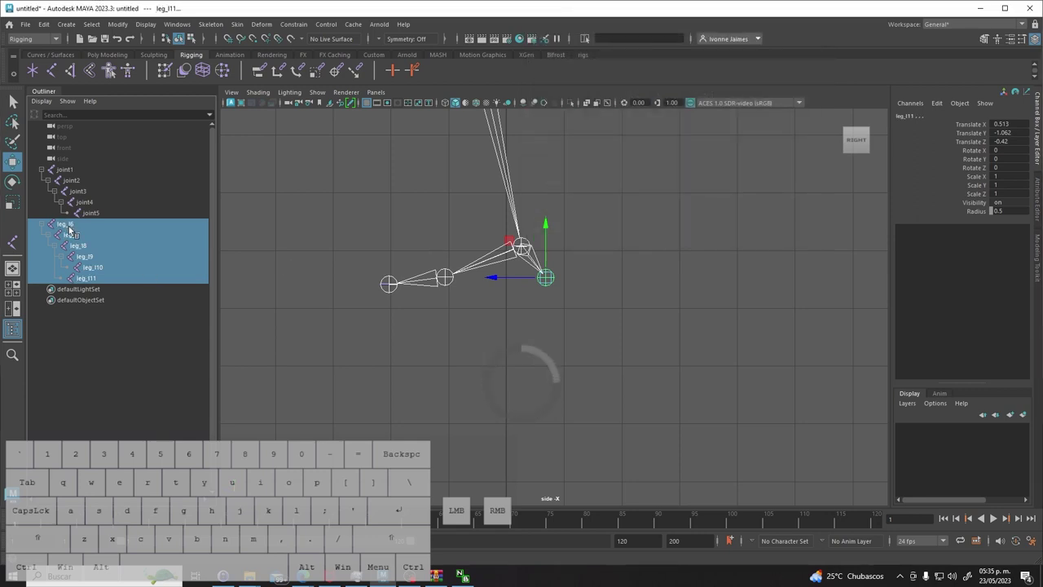
{"action": "left_click", "coordinate": [511, 342]}
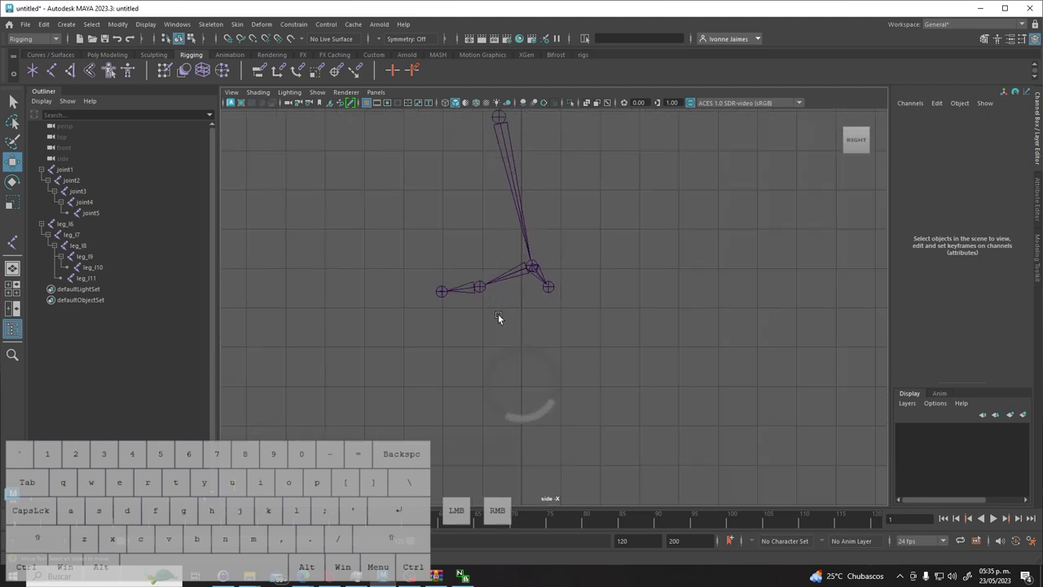
{"action": "left_click", "coordinate": [534, 268]}
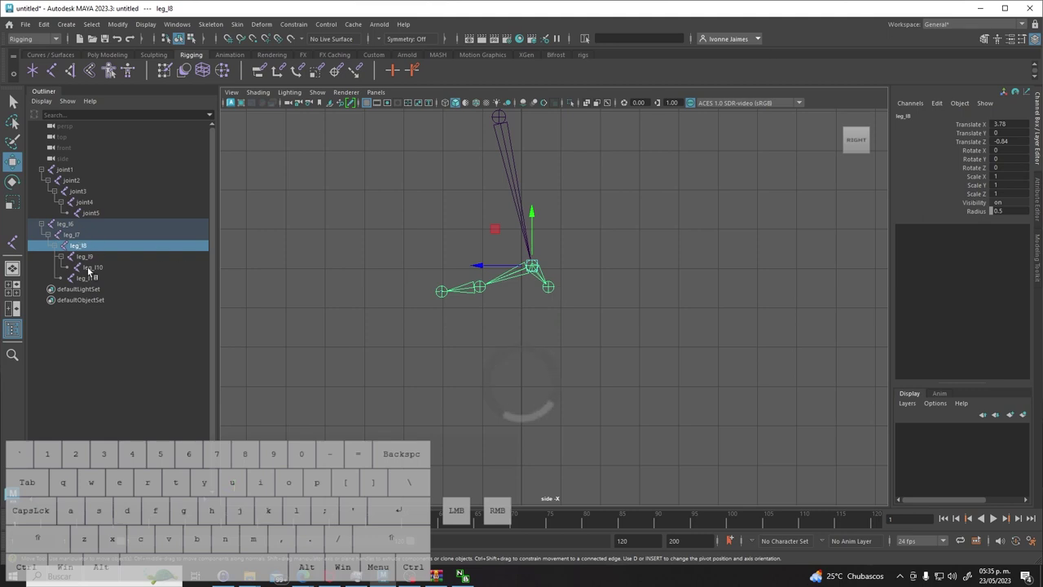
{"action": "left_click", "coordinate": [92, 281]}
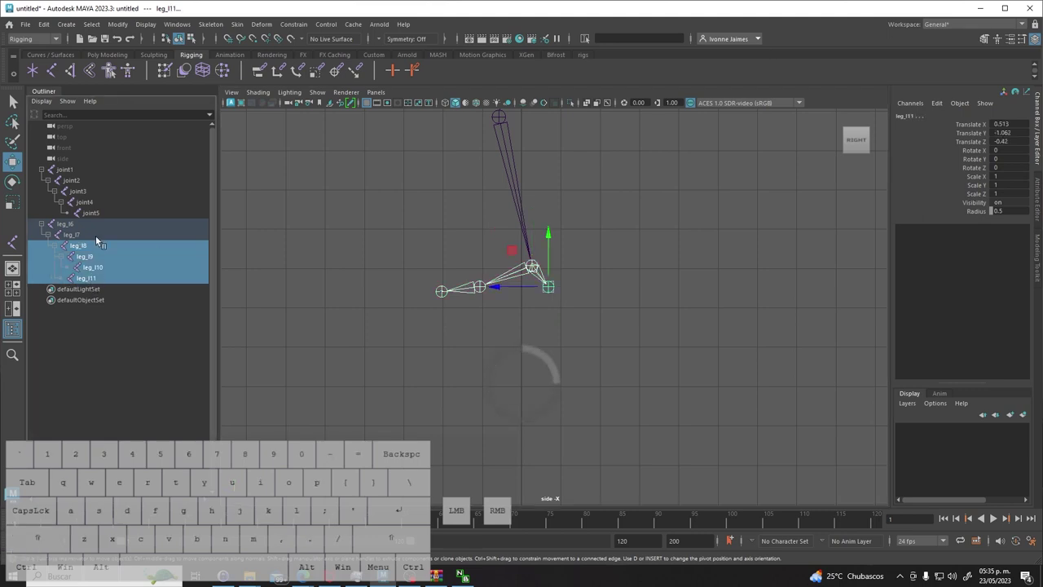
- Replace 'leg_l' with 'foot_l' across the leg_l8 hierarchy, giving foot_l8 through foot_l11
{"action": "left_click", "coordinate": [128, 29]}
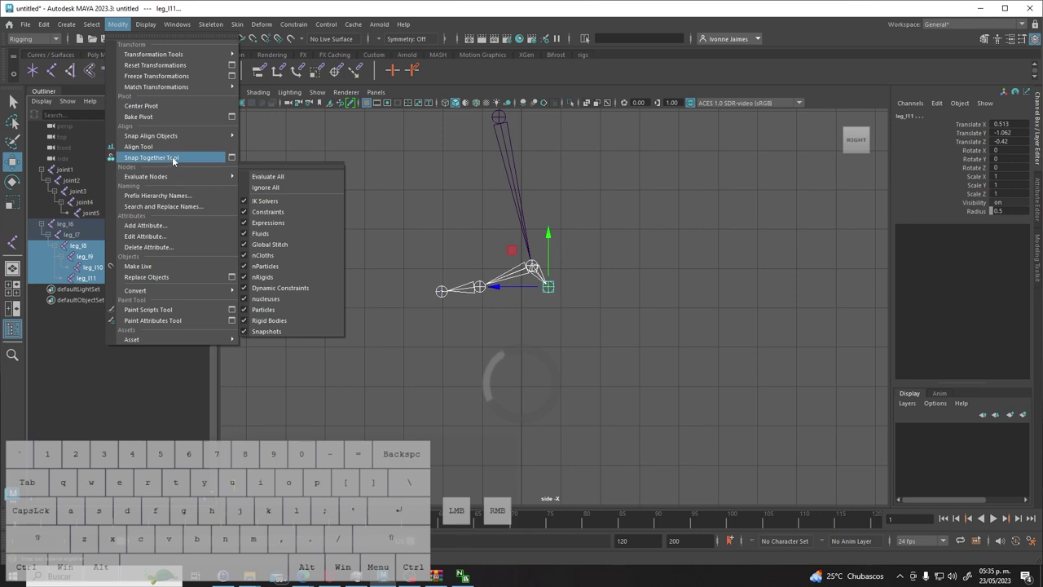
{"action": "left_click", "coordinate": [168, 210]}
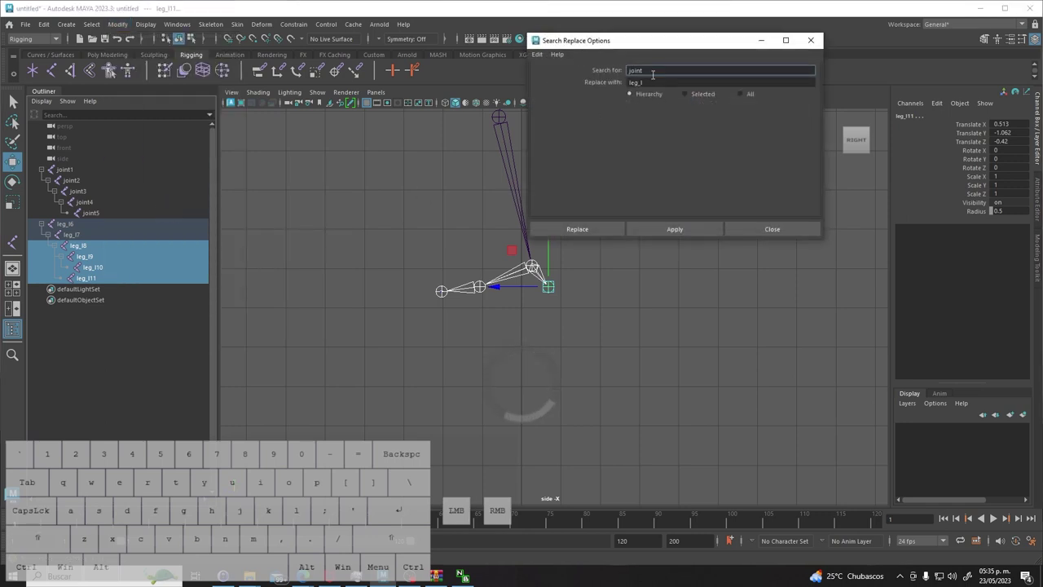
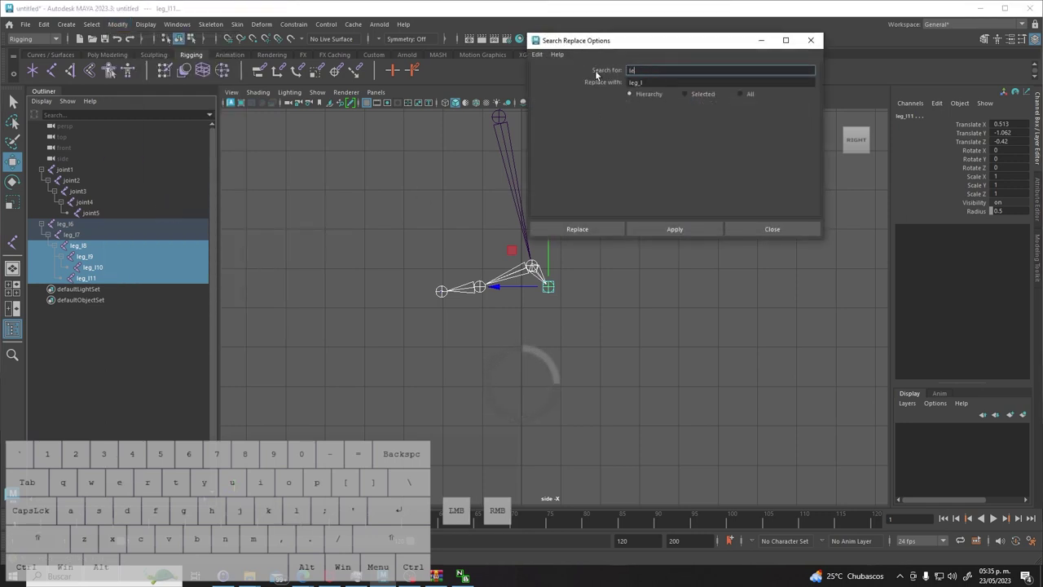
{"action": "key", "text": "g"}
{"action": "key", "text": "shift+-"}
{"action": "key", "text": "l"}
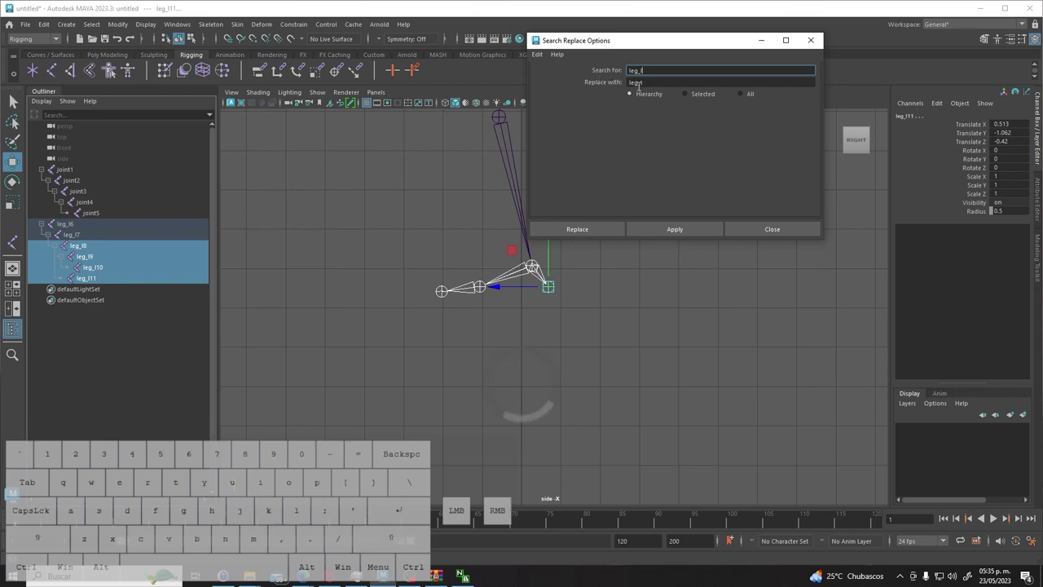
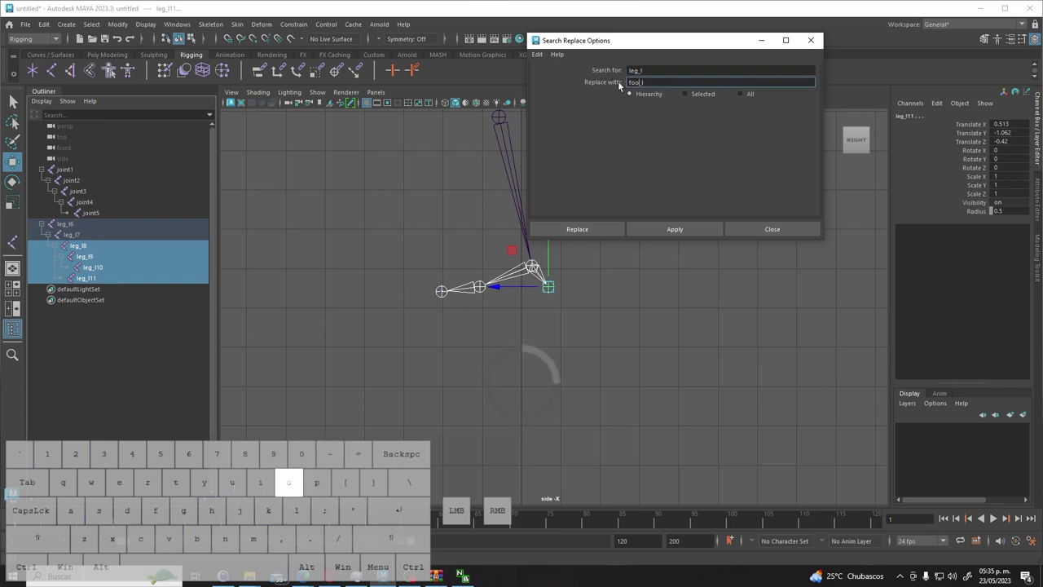
{"action": "left_click", "coordinate": [571, 235]}
{"action": "left_click", "coordinate": [273, 291]}
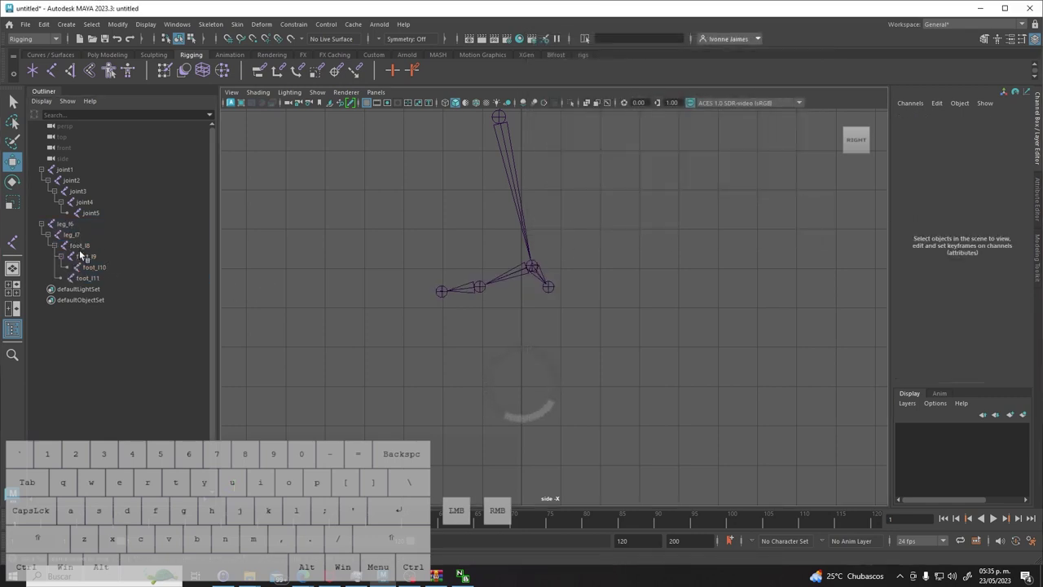
- Select the foot joints in the Outliner to rename foot_l9 to foot_l_finger and start foot_l_ball
{"action": "left_click", "coordinate": [86, 248]}
{"action": "left_click", "coordinate": [86, 259]}
{"action": "left_click", "coordinate": [92, 271]}
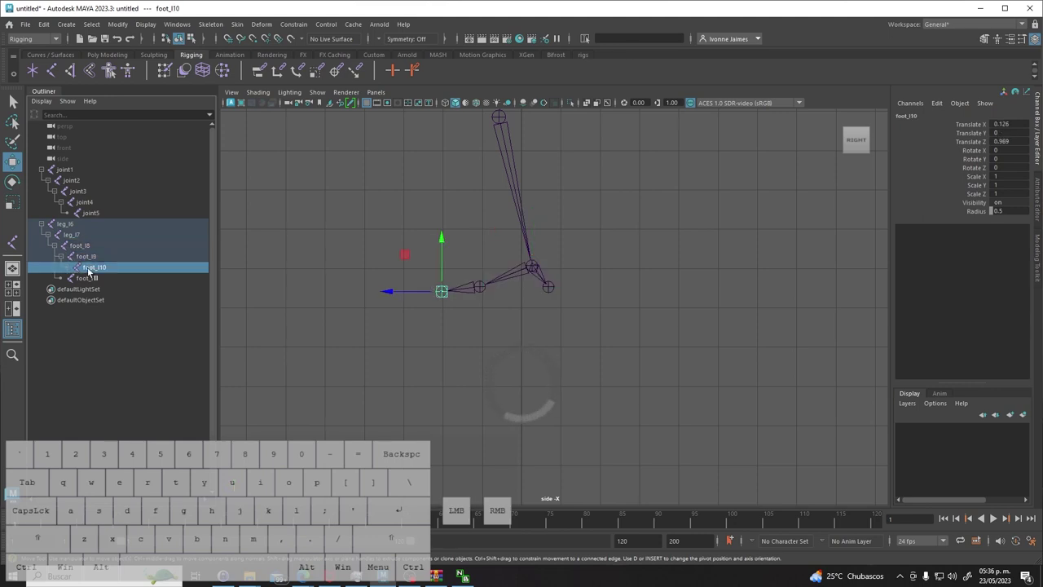
{"action": "left_click", "coordinate": [94, 282]}
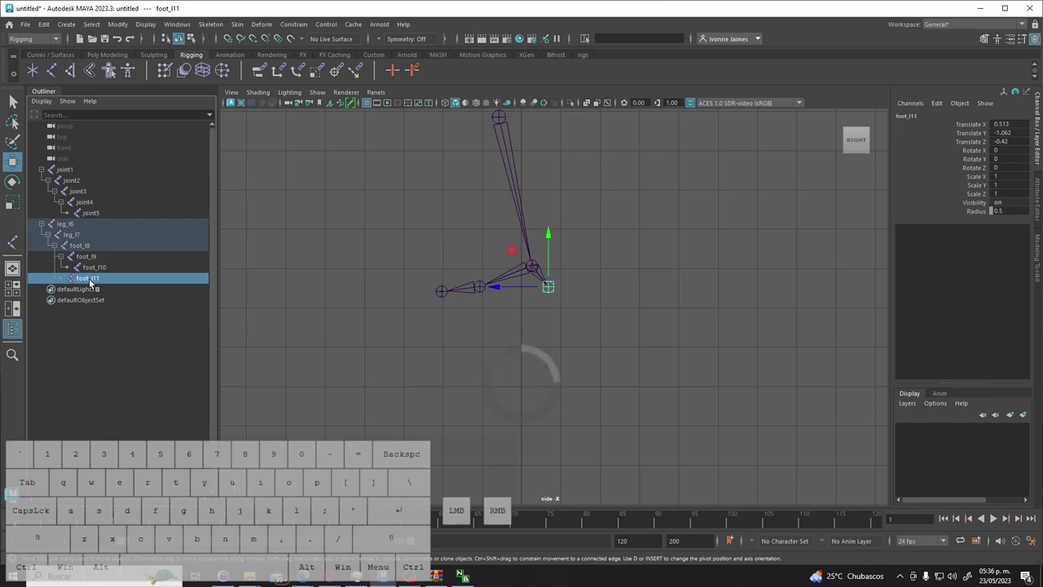
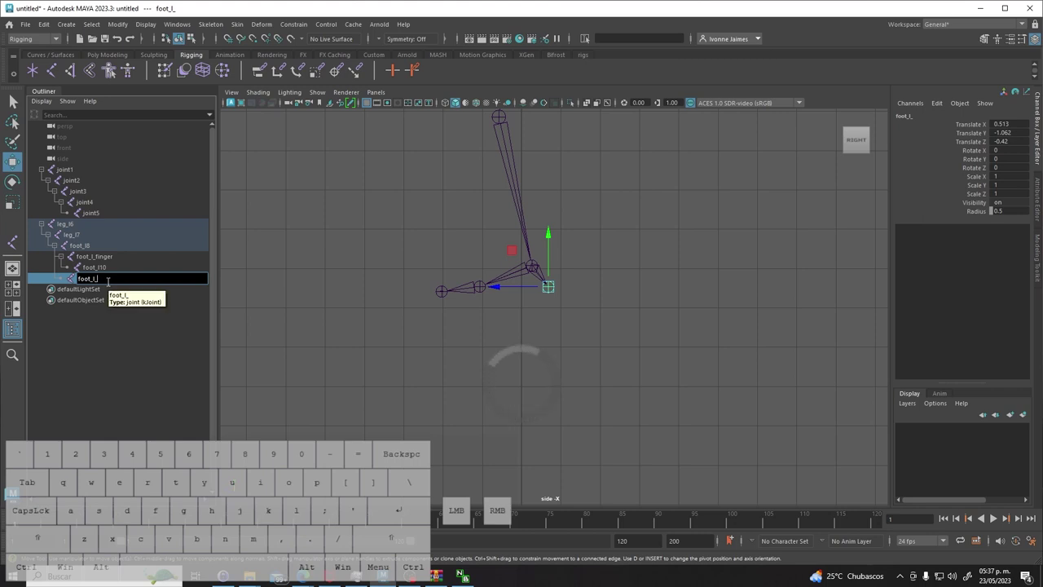
- Confirm the name foot_l_ball for the last foot joint
{"action": "key", "text": "Return"}
{"action": "left_click", "coordinate": [603, 303]}
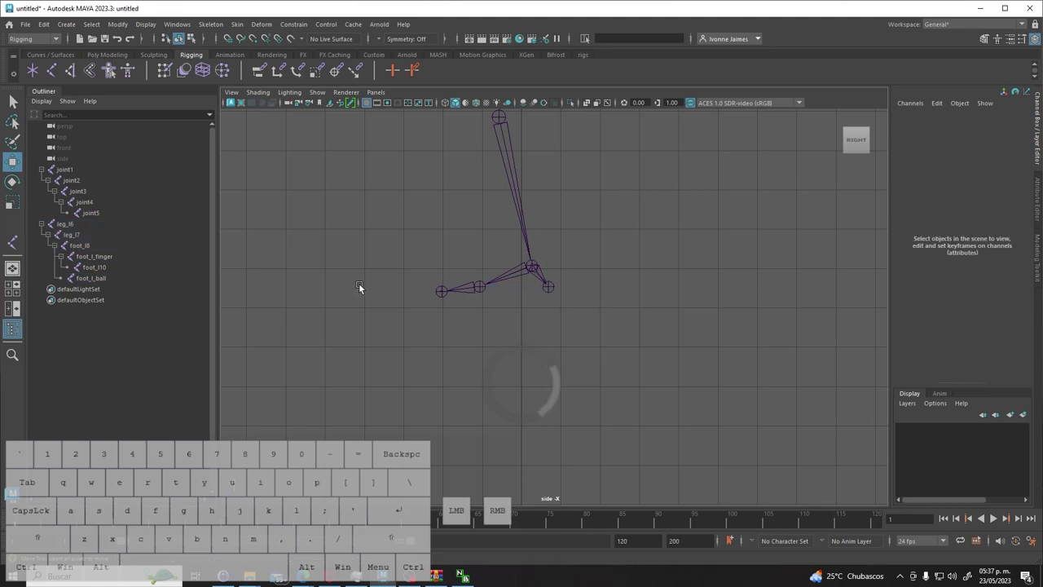
{"action": "left_click", "coordinate": [103, 261]}
{"action": "left_click", "coordinate": [100, 279]}
- Rename the leg_l7 knee joint to leg_l_knees
{"action": "left_click", "coordinate": [544, 281]}
{"action": "left_click", "coordinate": [525, 182]}
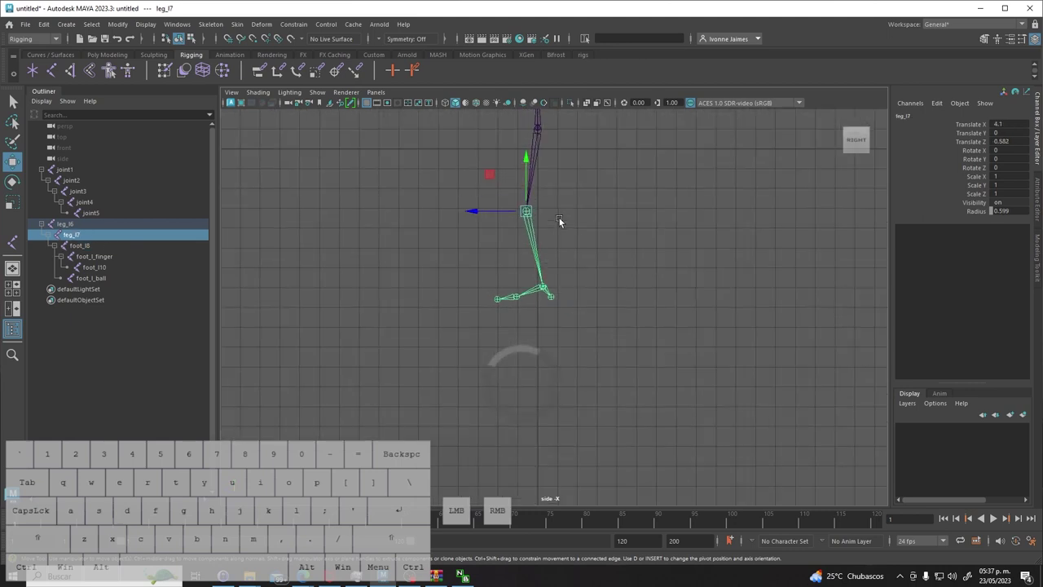
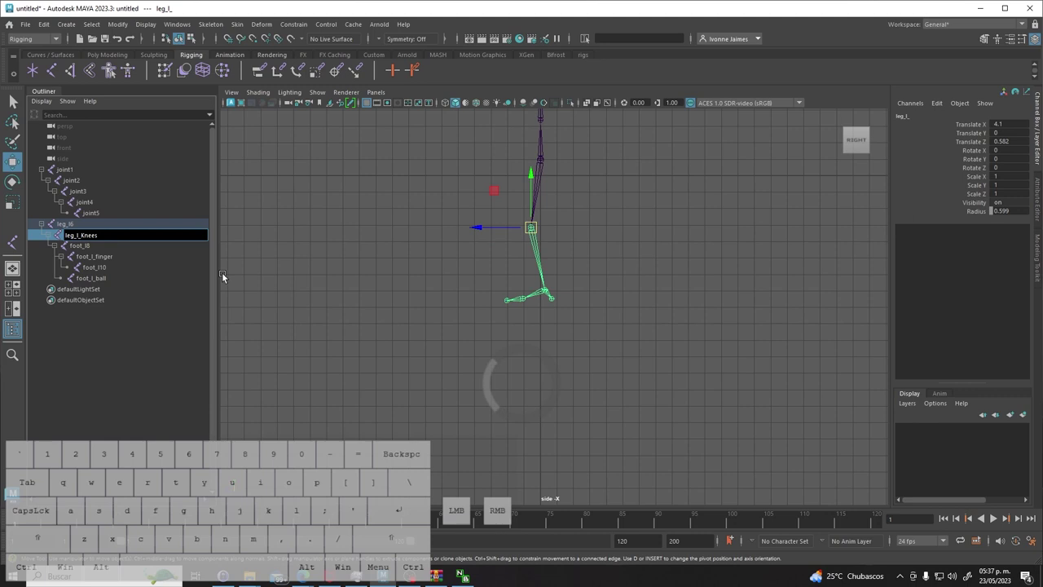
{"action": "left_click", "coordinate": [282, 269]}
{"action": "left_click", "coordinate": [537, 225]}
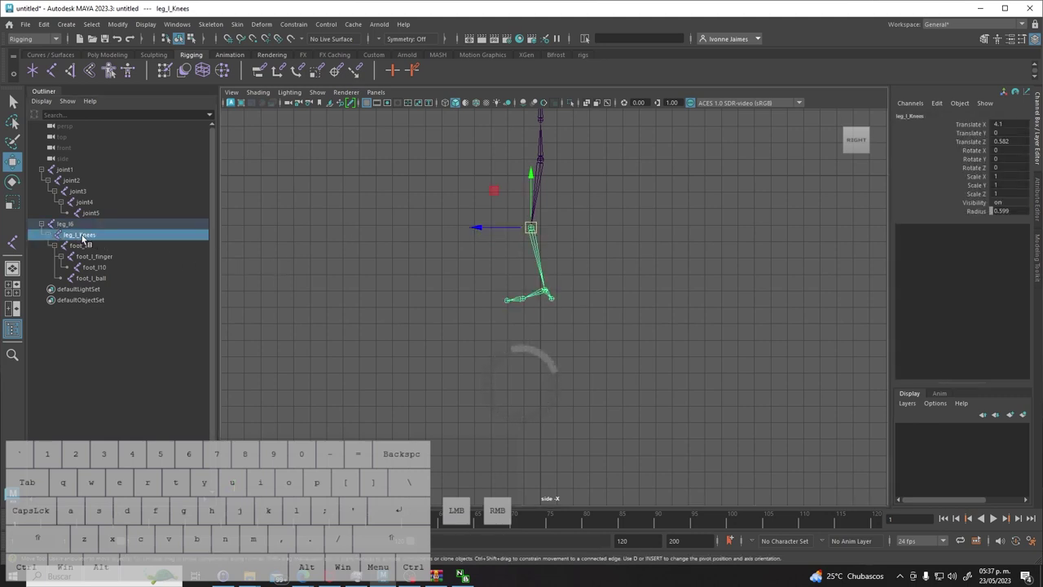
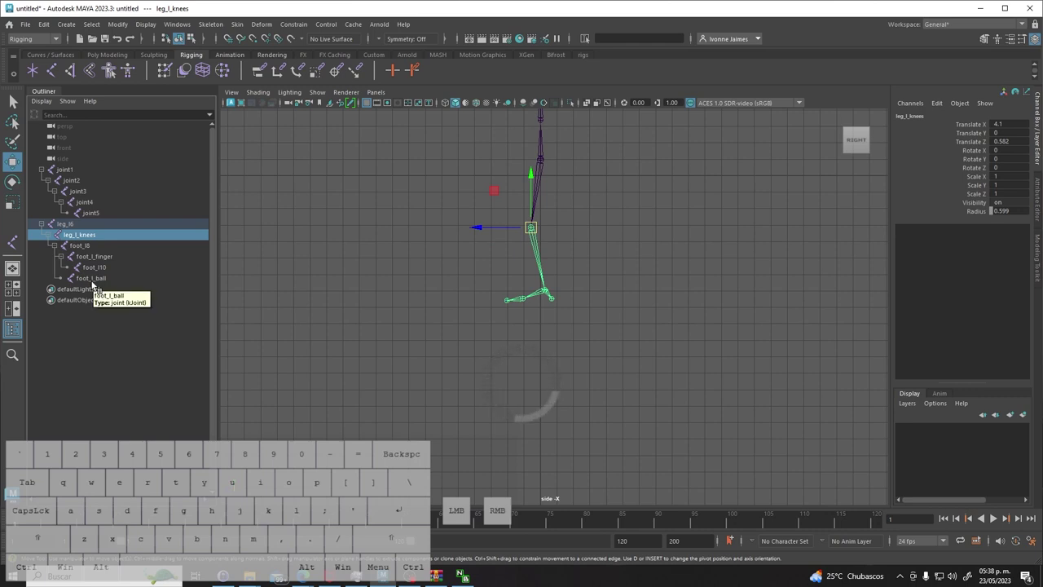
- Rename leg_l6 to leg_l_hip, foot_l8 to foot_l_ball and the last joint to foot_l_ankle
{"action": "left_click", "coordinate": [380, 271]}
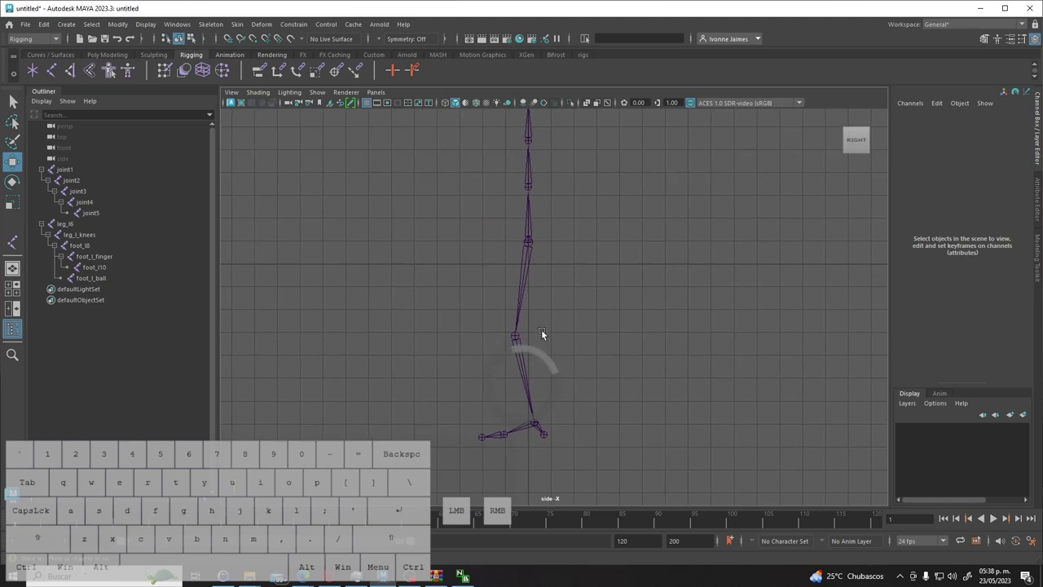
{"action": "left_click", "coordinate": [536, 244]}
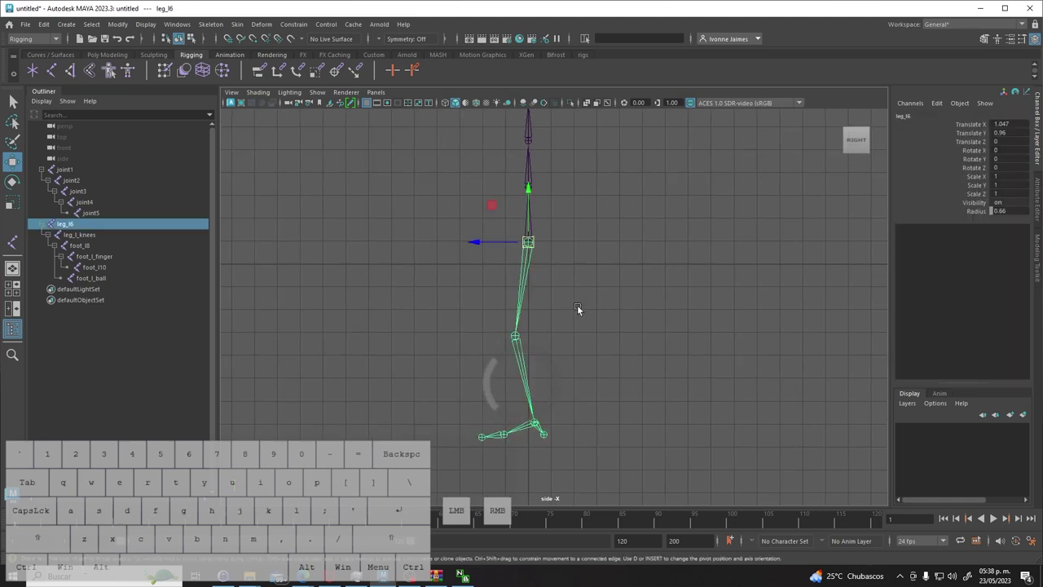
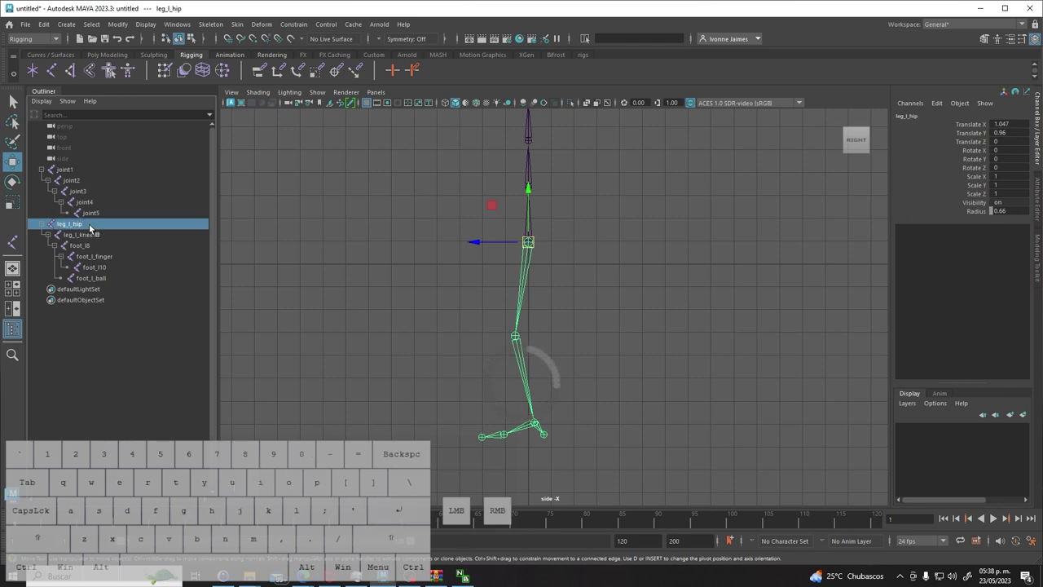
{"action": "left_click", "coordinate": [72, 247]}
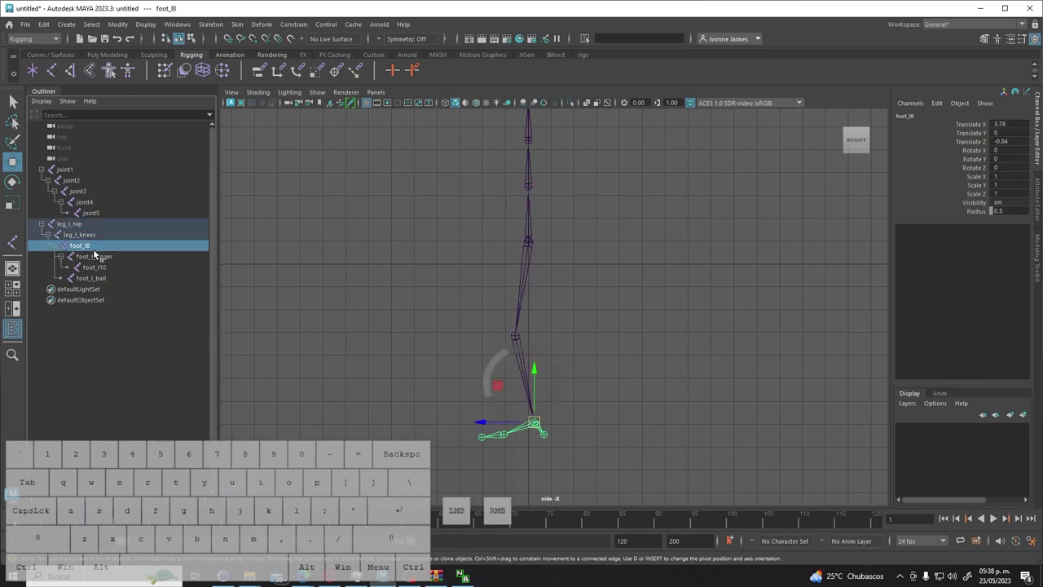
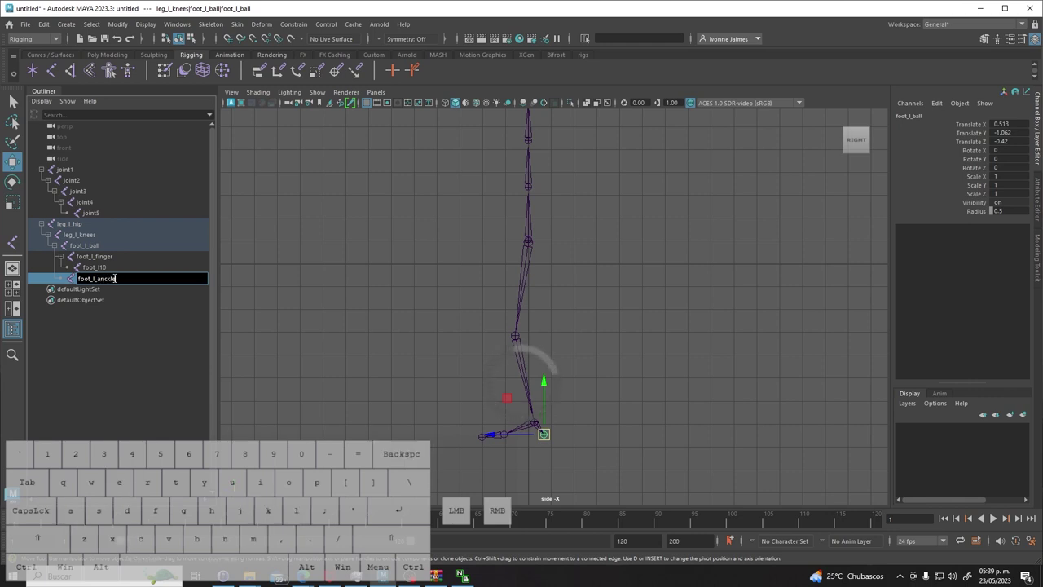
{"action": "left_click", "coordinate": [147, 326]}
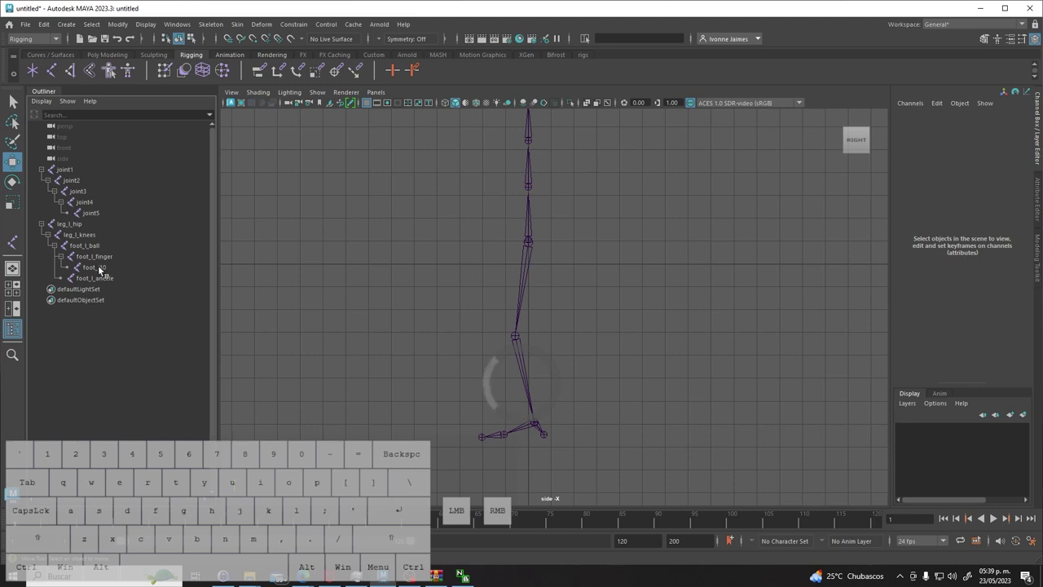
- Rename foot_l10 to foot_l_finger_end in the Outliner
{"action": "left_click", "coordinate": [96, 268]}
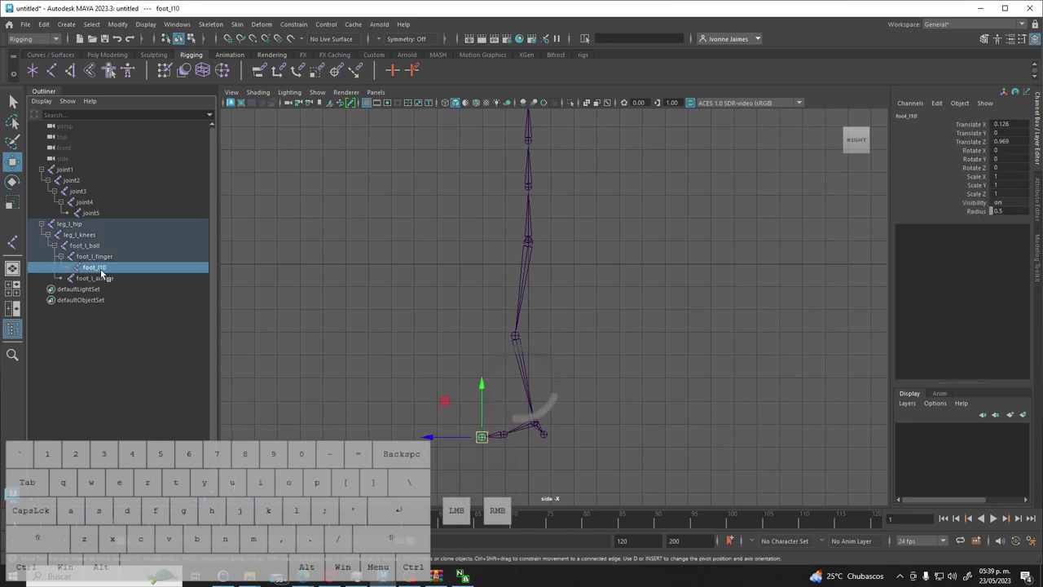
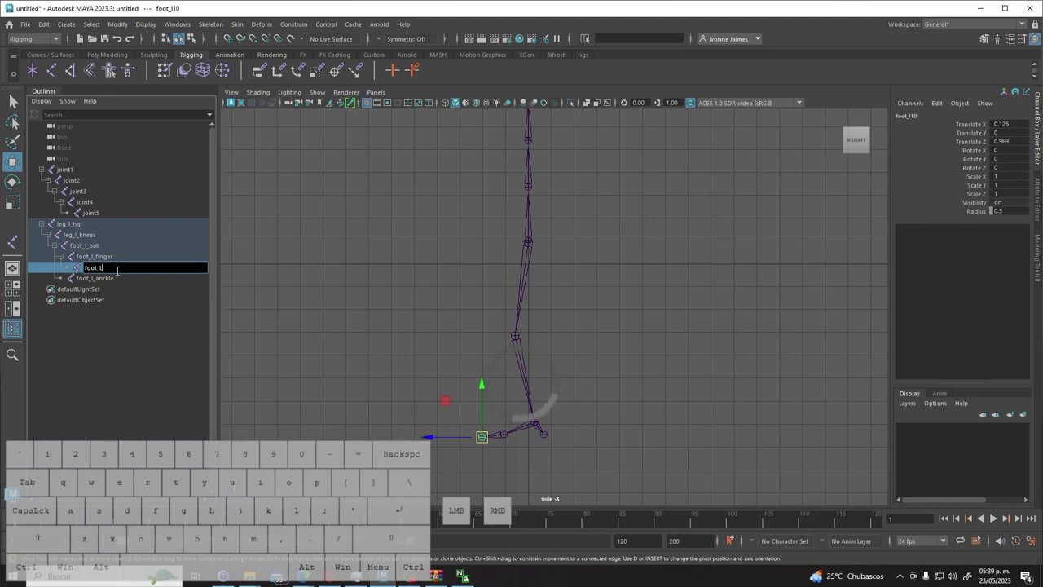
{"action": "key", "text": "BackSpace"}
{"action": "key", "text": "l"}
{"action": "key", "text": "shift+-"}
{"action": "key", "text": "i"}
{"action": "key", "text": "BackSpace"}
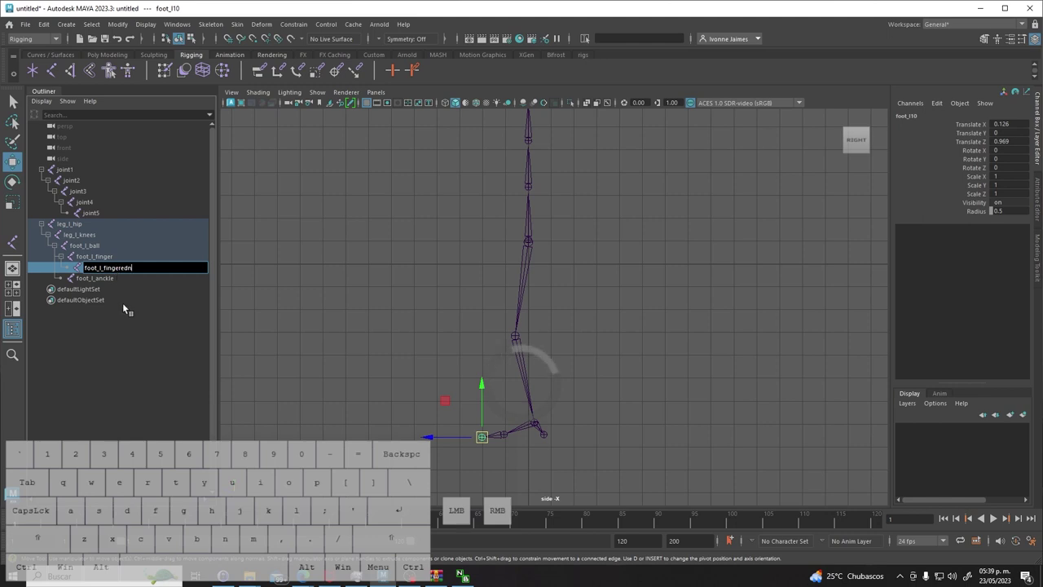
{"action": "key", "text": "BackSpace"}
{"action": "key", "text": "BackSpace"}
{"action": "key", "text": "BackSpace"}
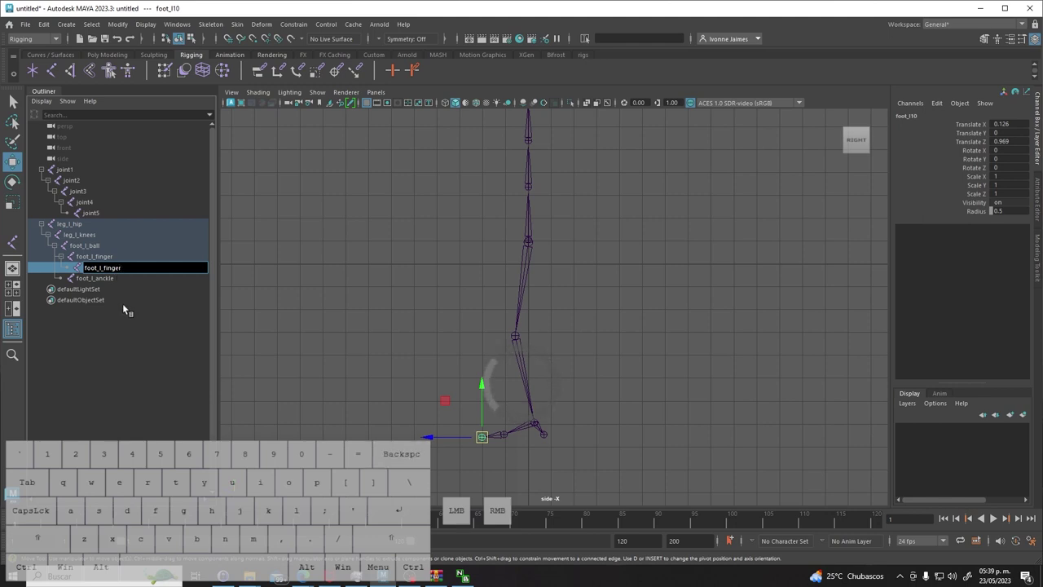
{"action": "key", "text": "Return"}
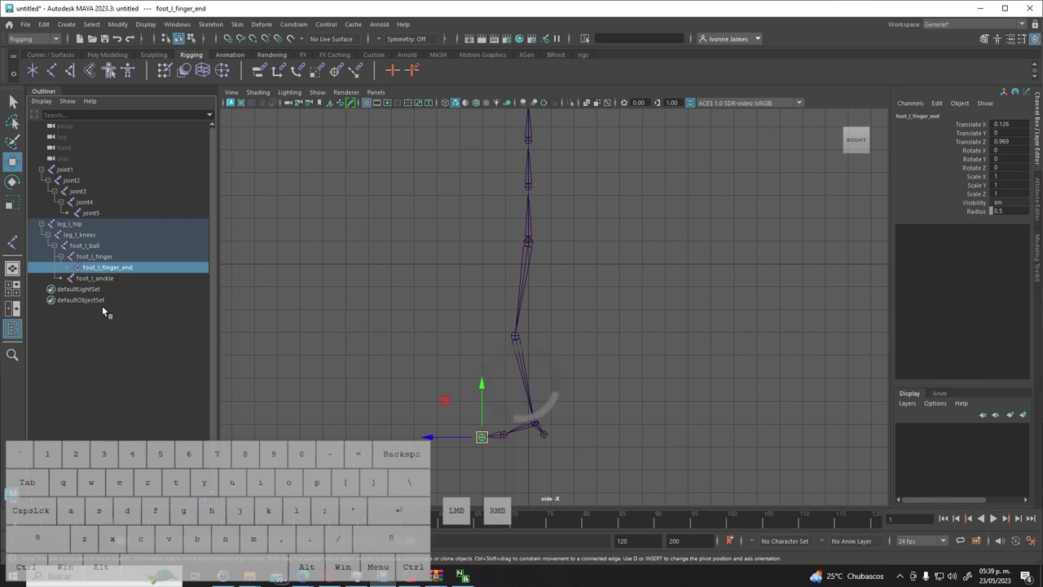
- Step through the renamed leg chain in the Outliner down to foot_l_ankle to check the names
{"action": "left_click", "coordinate": [74, 223]}
{"action": "left_click", "coordinate": [80, 238]}
{"action": "left_click", "coordinate": [92, 247]}
{"action": "left_click", "coordinate": [102, 259]}
{"action": "left_click", "coordinate": [112, 271]}
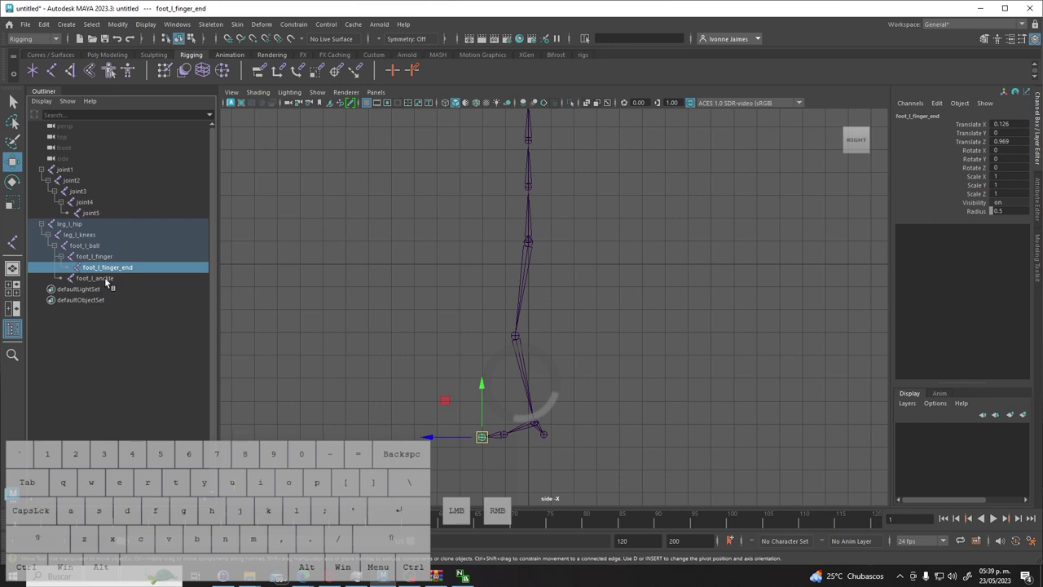
{"action": "left_click", "coordinate": [107, 280]}
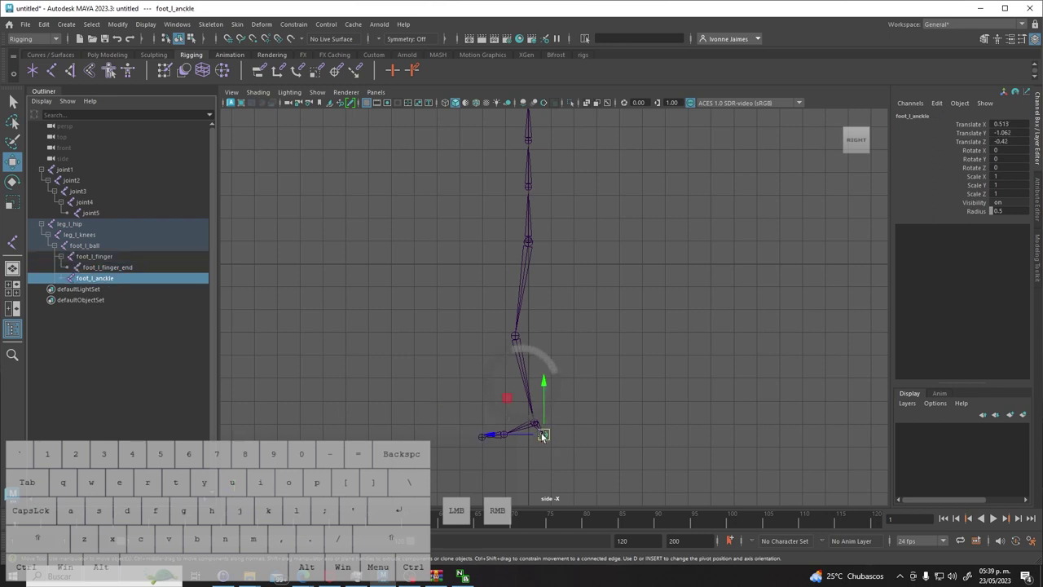
{"action": "left_click", "coordinate": [559, 288]}
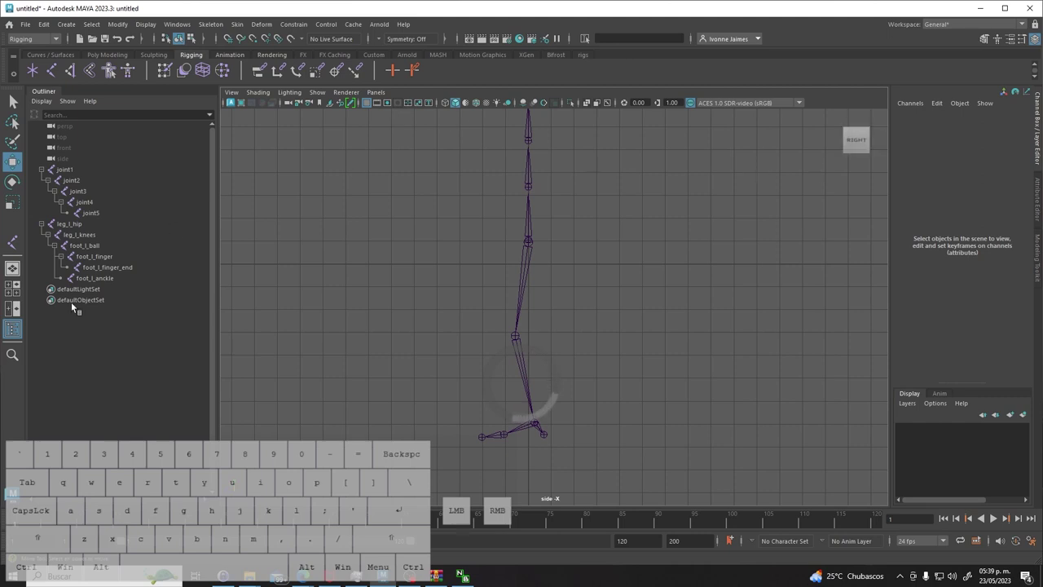
- Switch the viewport to the Front view via the hotbox marking menu
{"action": "key", "text": "space"}
{"action": "left_click", "coordinate": [526, 344]}
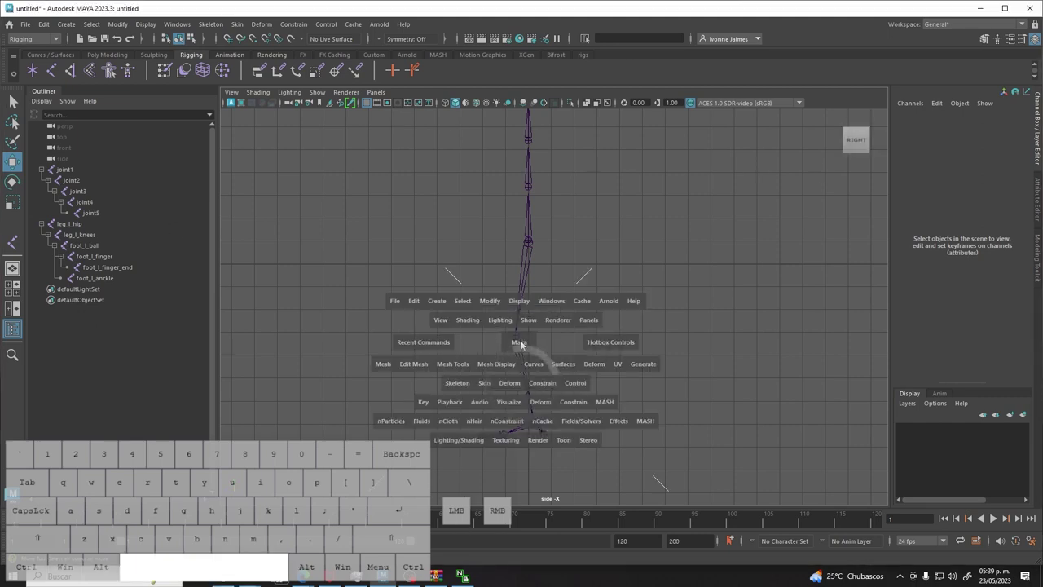
{"action": "left_click", "coordinate": [526, 344]}
{"action": "left_click", "coordinate": [524, 343]}
{"action": "left_click_drag", "start_coordinate": [514, 349], "coordinate": [524, 376]}
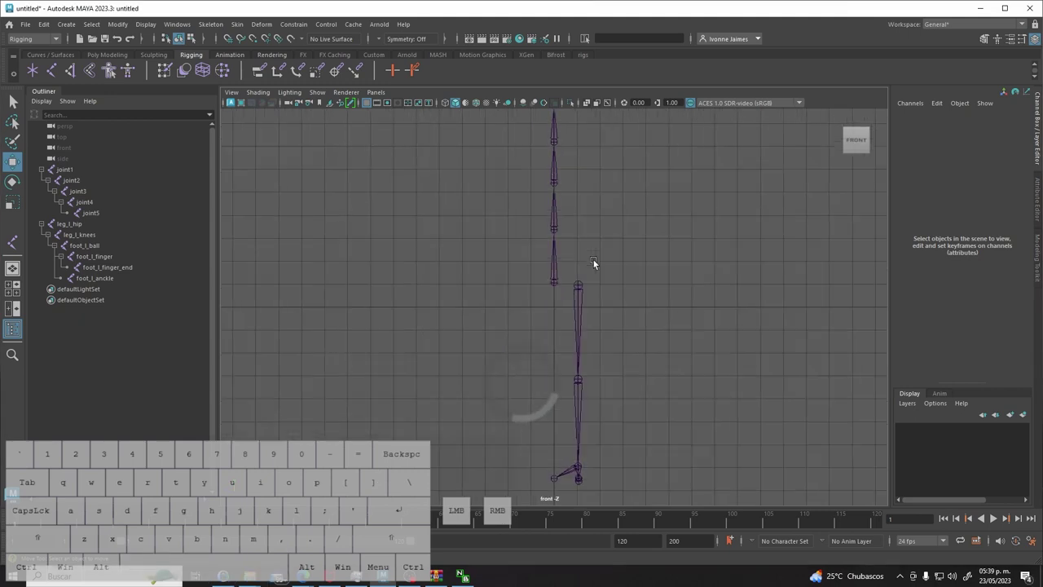
{"action": "left_click", "coordinate": [559, 464]}
{"action": "left_click_drag", "start_coordinate": [588, 467], "coordinate": [610, 465]}
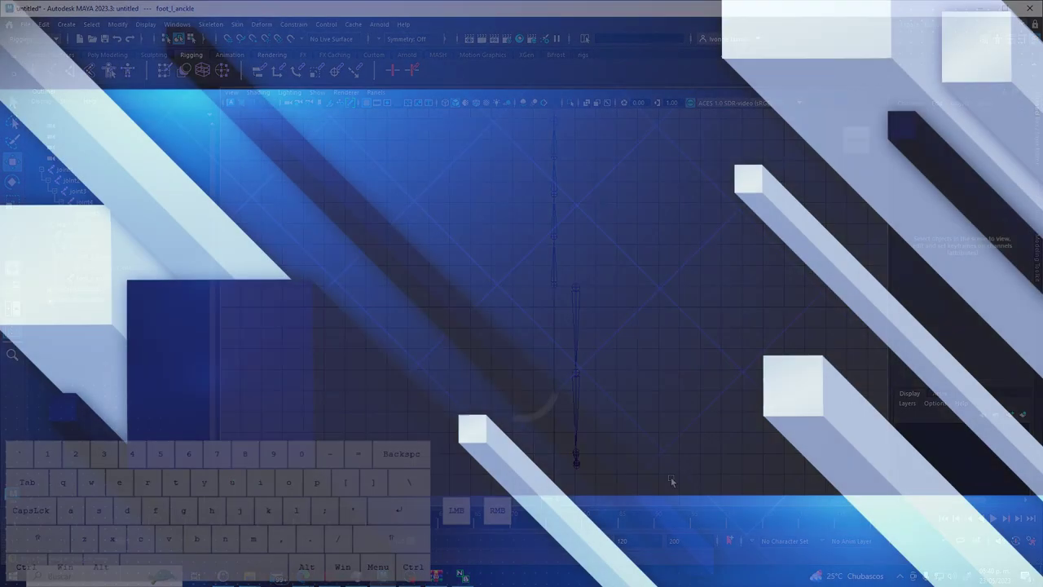